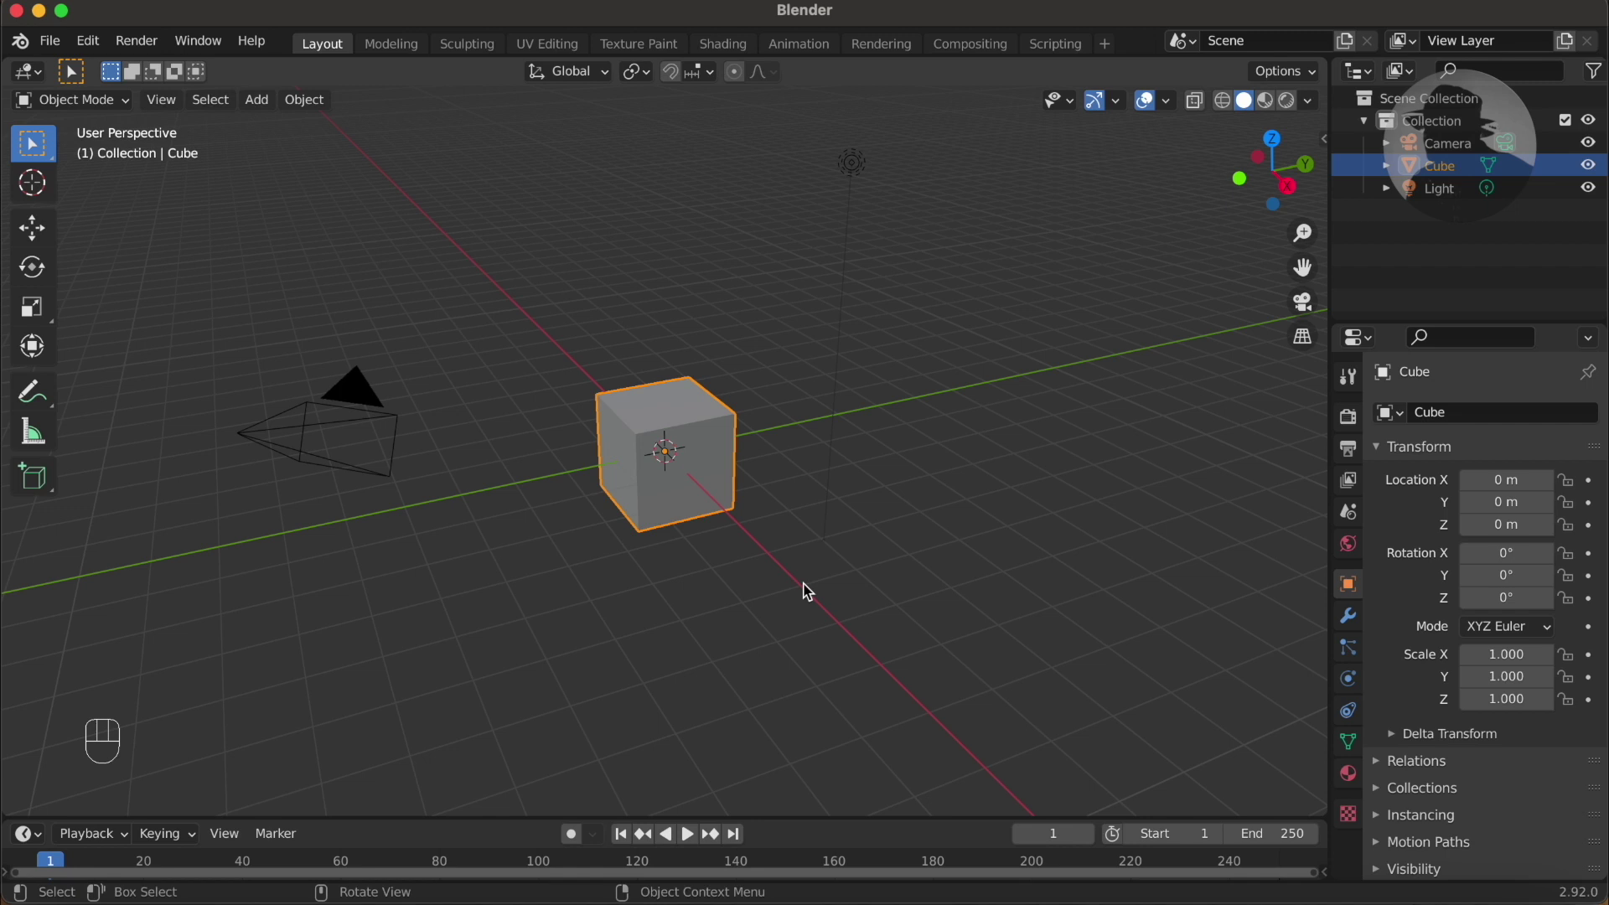
Step: Replace the default cube with a UV sphere and duplicate it twice along Y into a row
{"action": "key", "text": "x"}
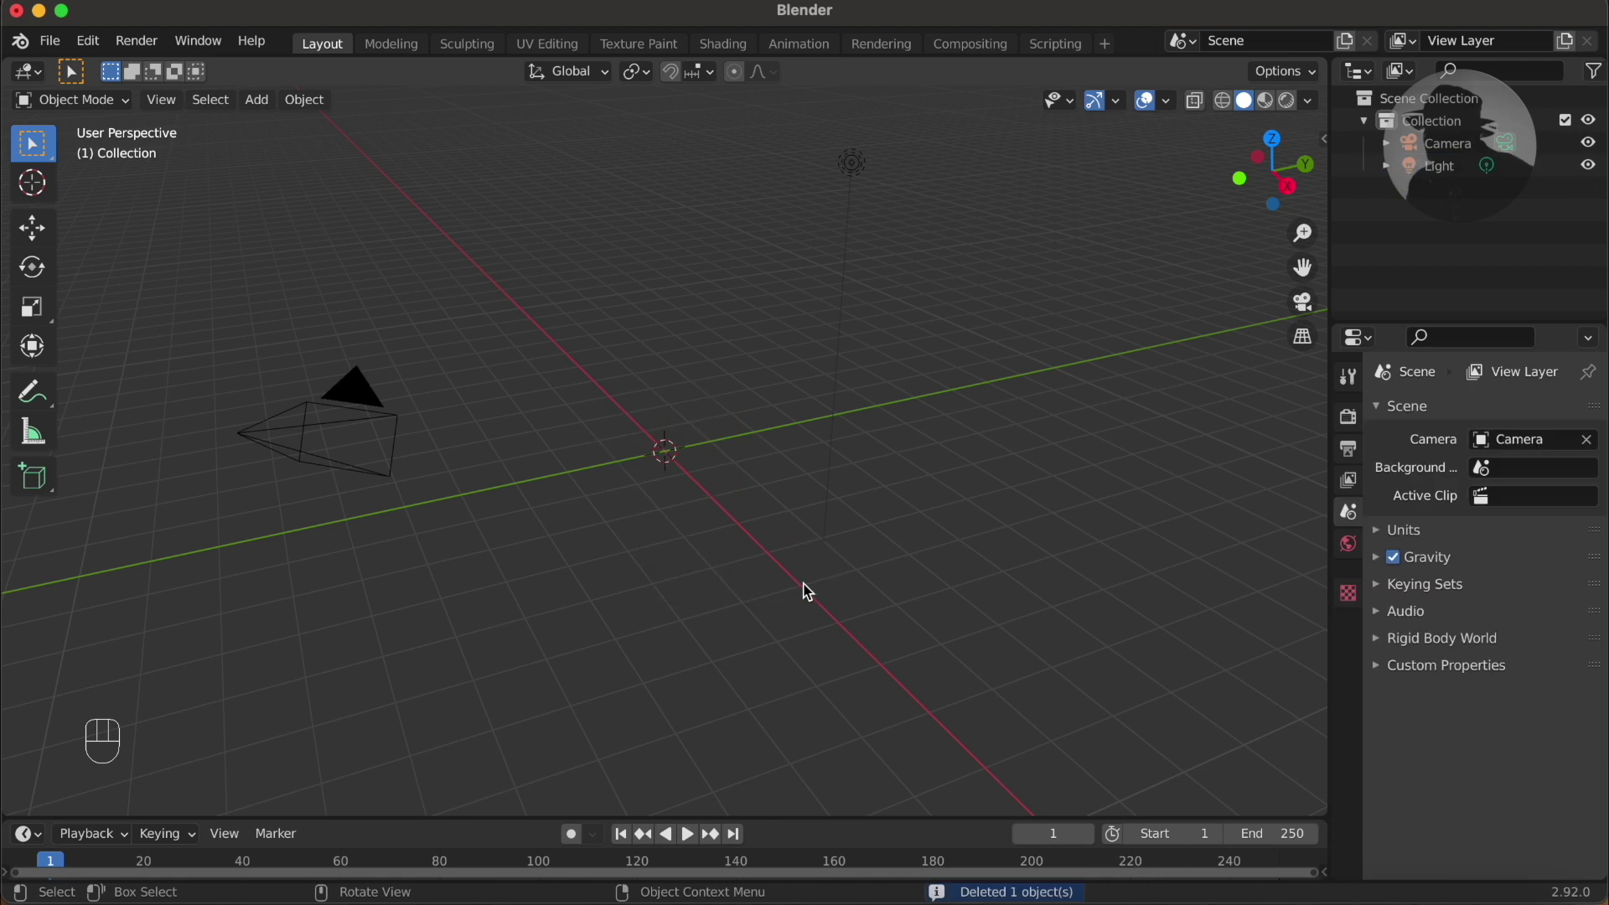
{"action": "key", "text": "shift+a"}
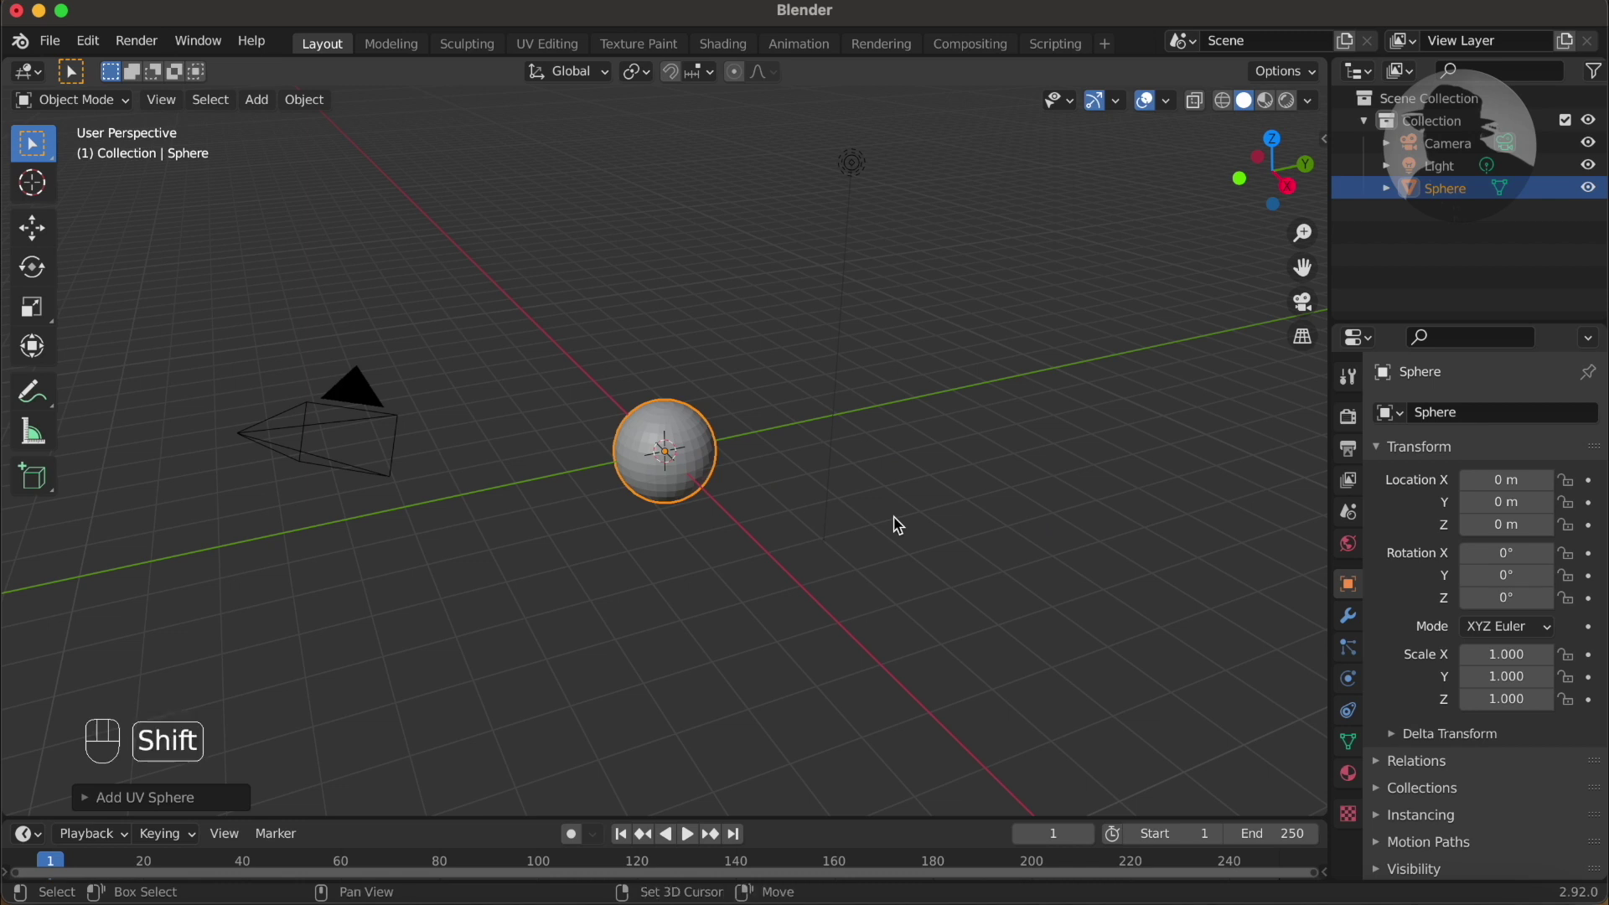
{"action": "key", "text": "shift+d"}
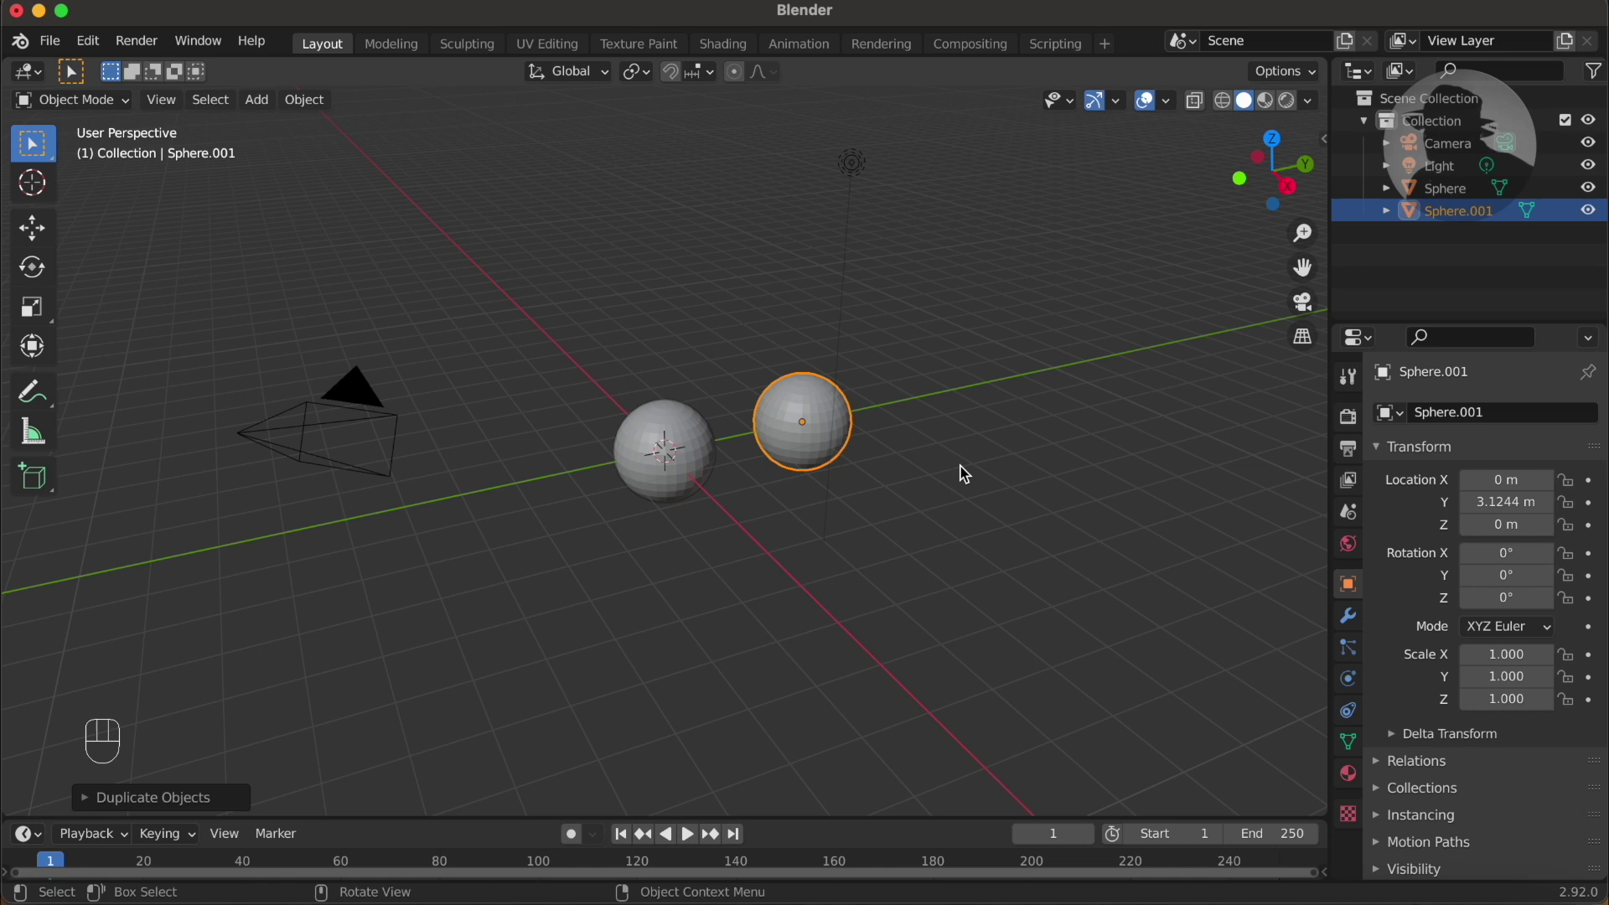
{"action": "key", "text": "shift+d"}
{"action": "key", "text": "y"}
{"action": "left_click", "coordinate": [1115, 448]}
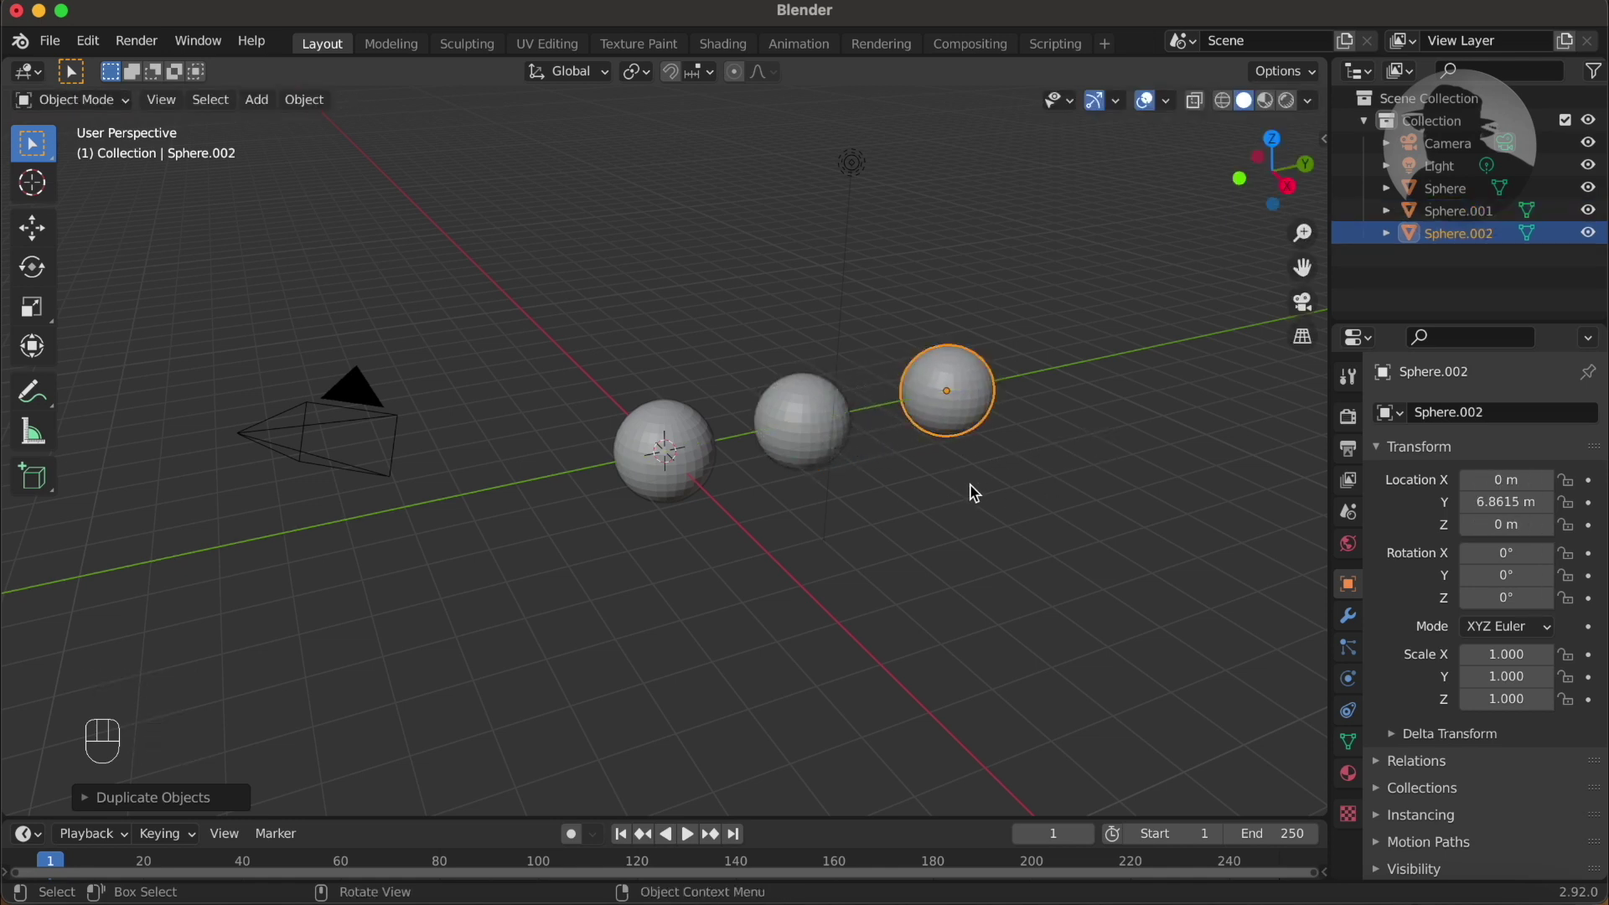
Step: Zoom in and orbit the viewport around the row of three spheres
{"action": "left_click_drag", "start_coordinate": [1597, 176], "coordinate": [907, 501]}
{"action": "left_click_drag", "start_coordinate": [803, 591], "coordinate": [549, 620]}
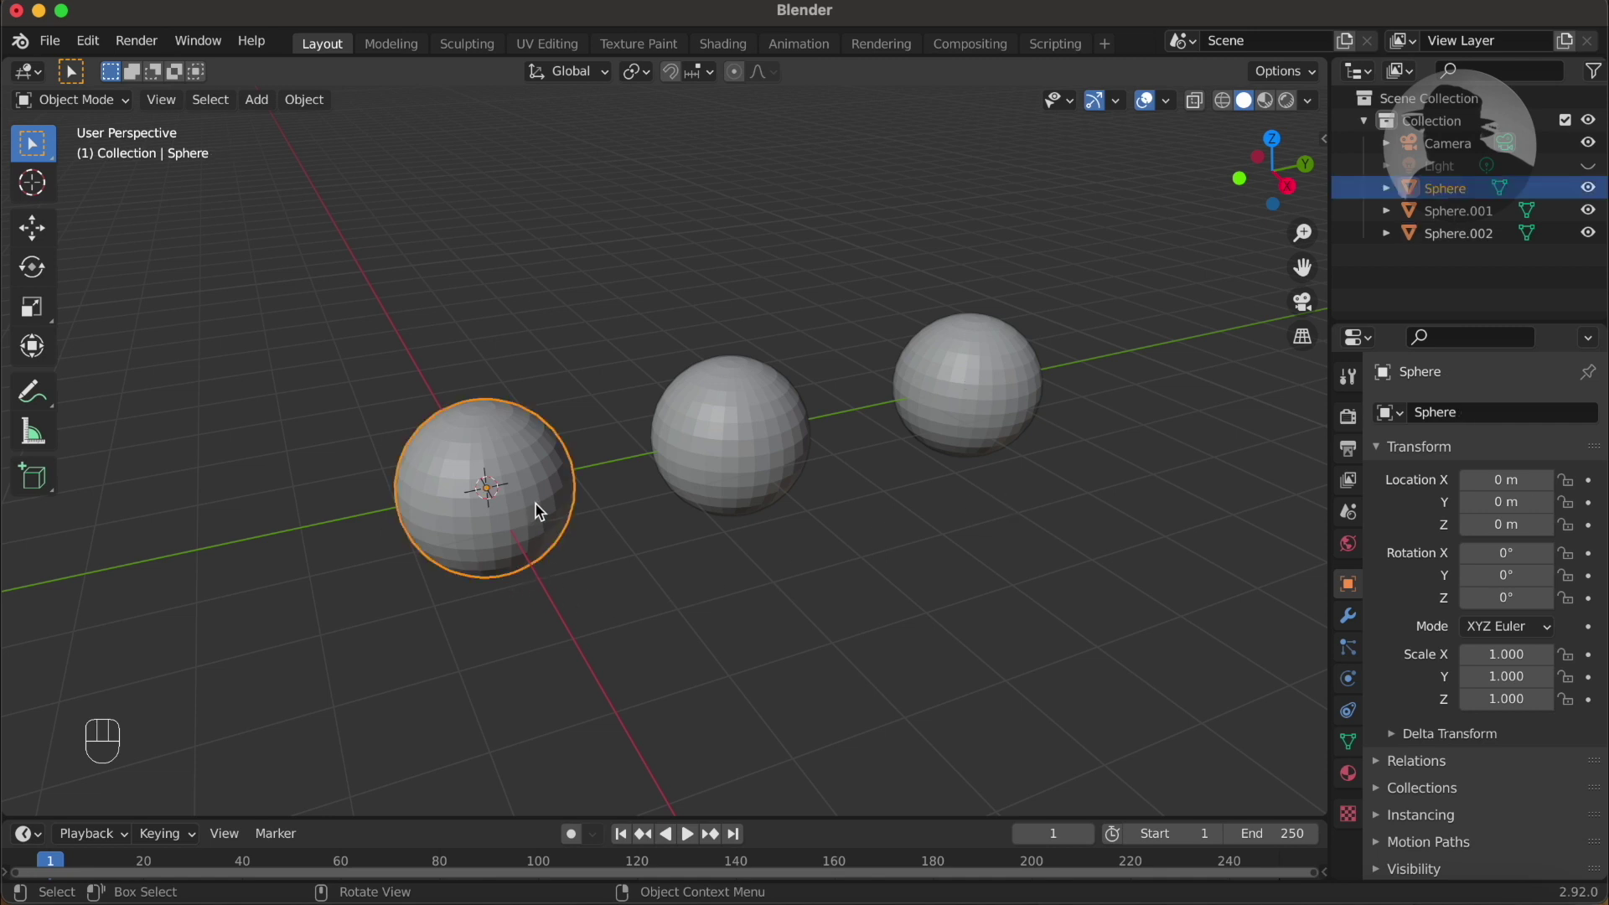
Step: Extrude several lower-front faces of the first sphere along normals by 1 into square prongs
{"action": "key", "text": "Tab"}
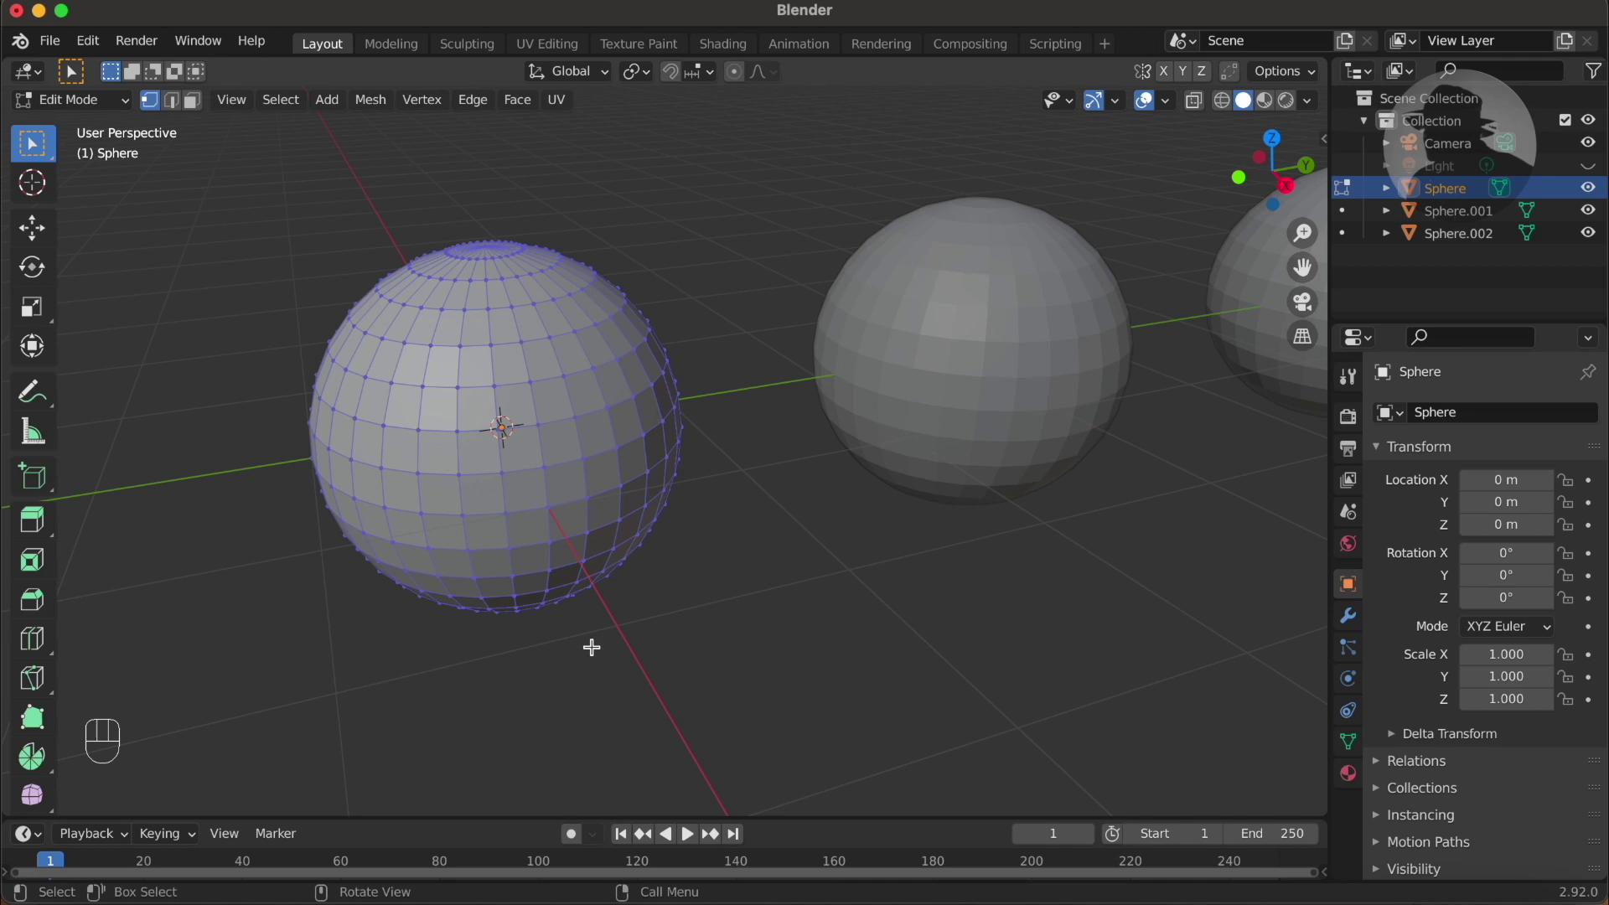
{"action": "key", "text": "3"}
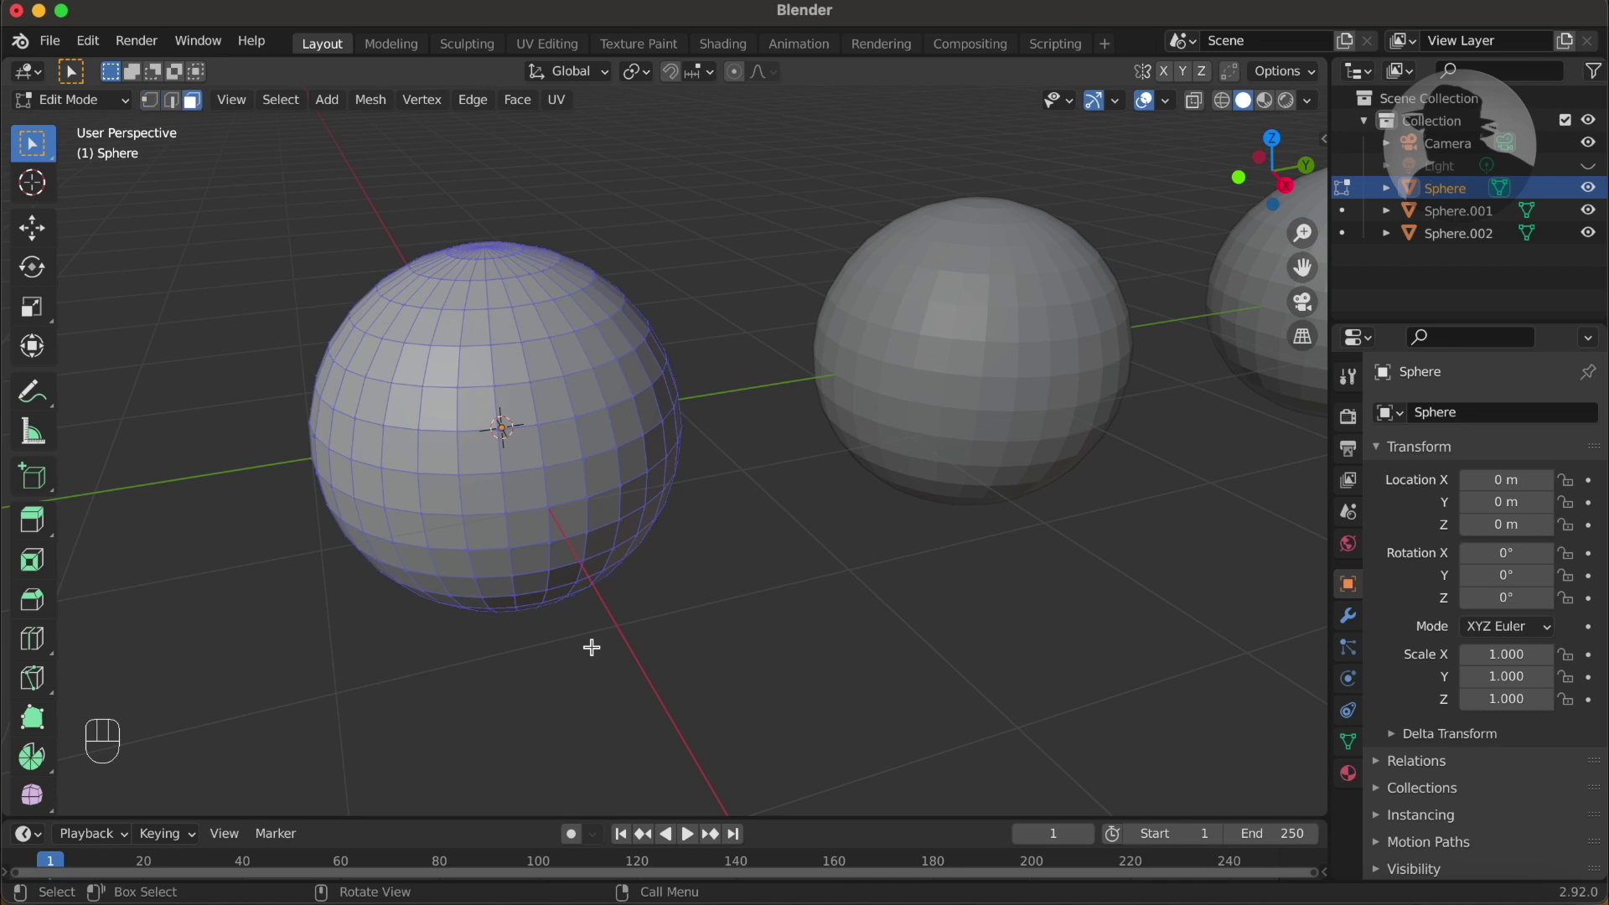
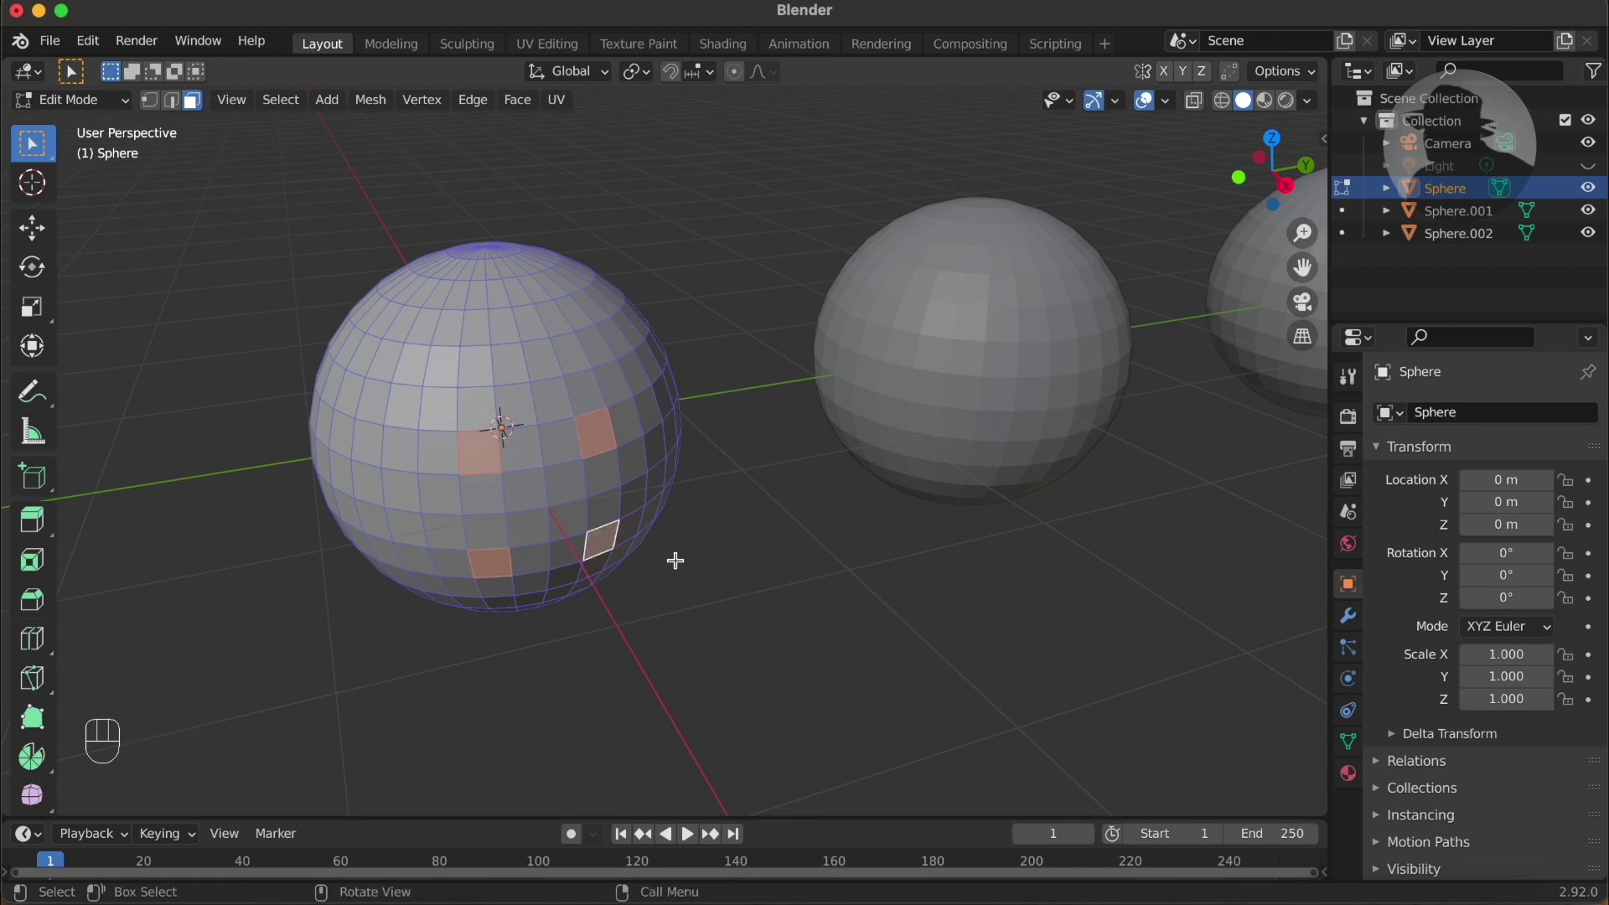
{"action": "key", "text": "e"}
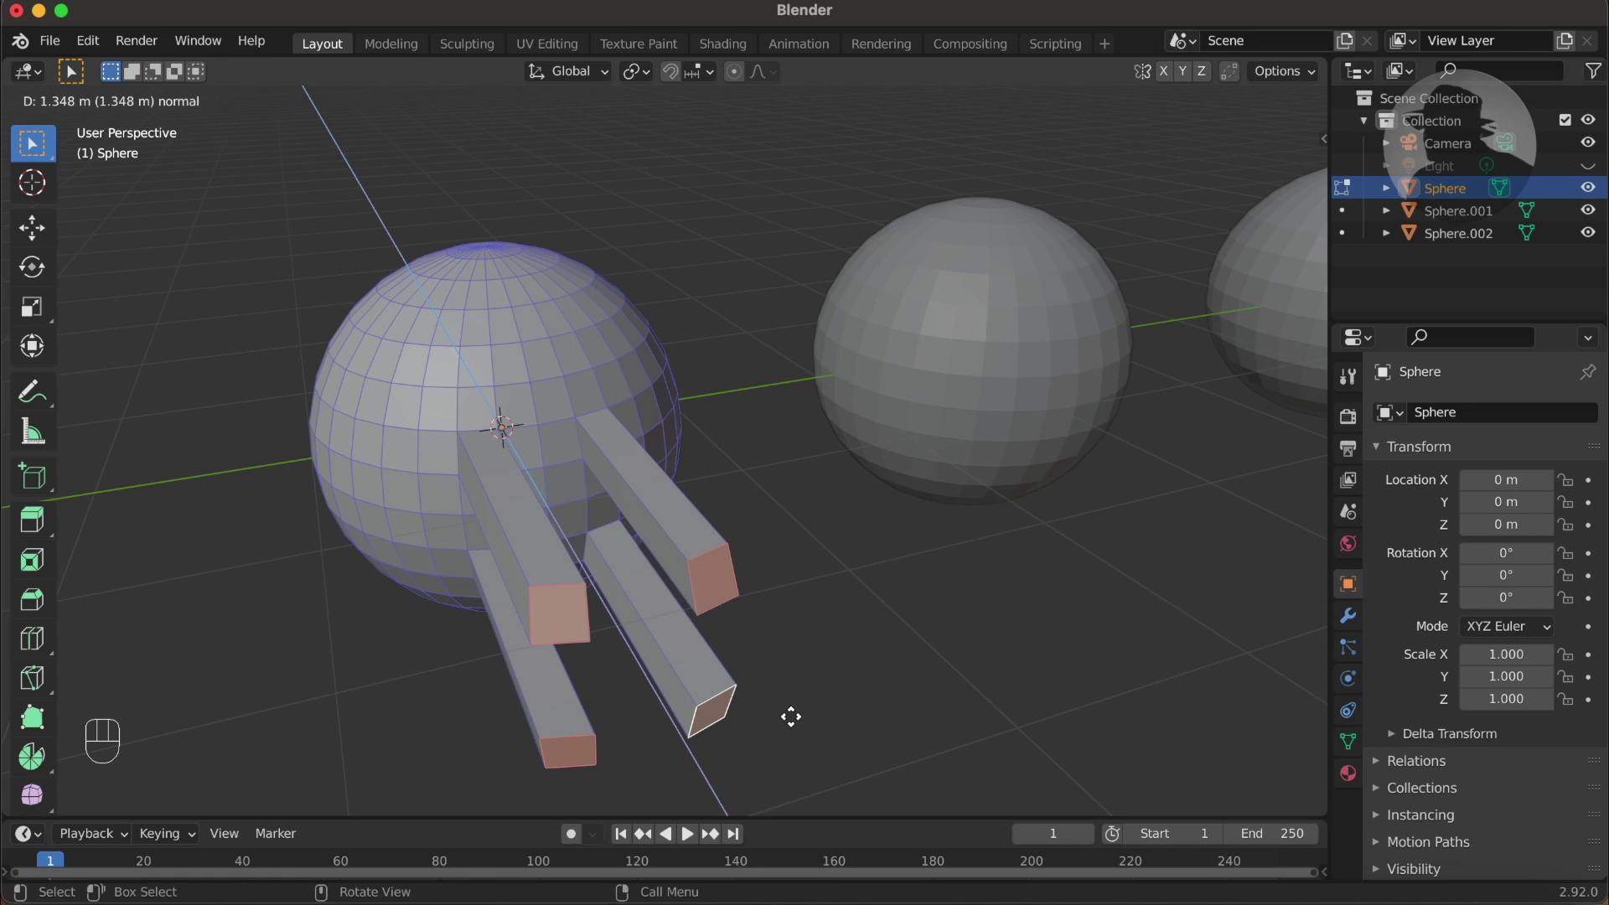
{"action": "key", "text": "1"}
{"action": "key", "text": "Return"}
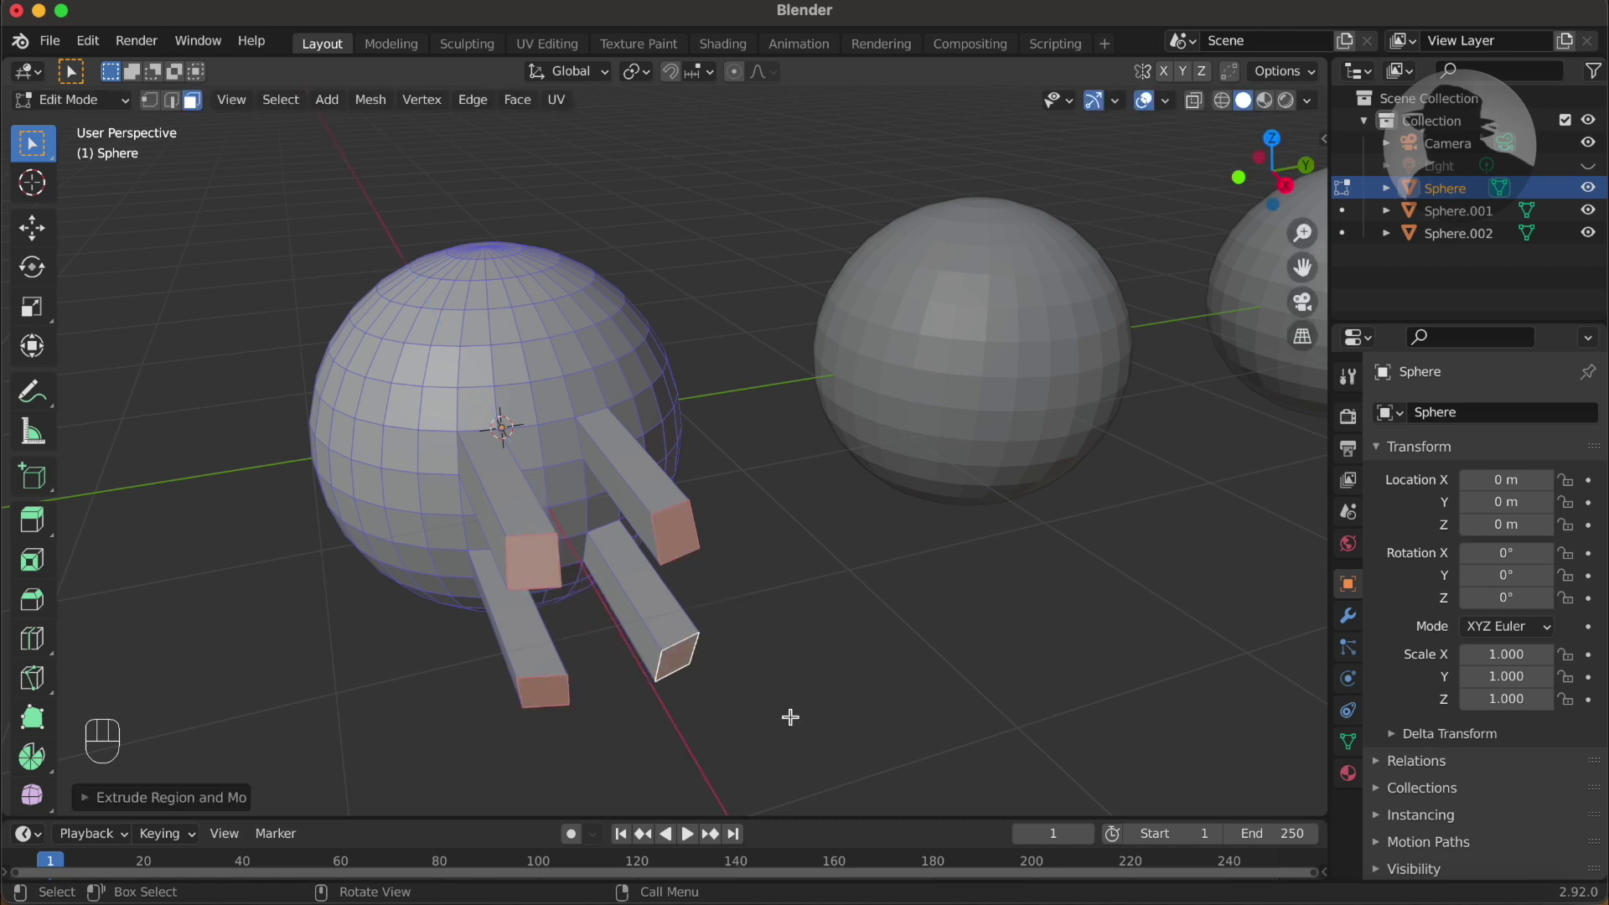
{"action": "key", "text": "Tab"}
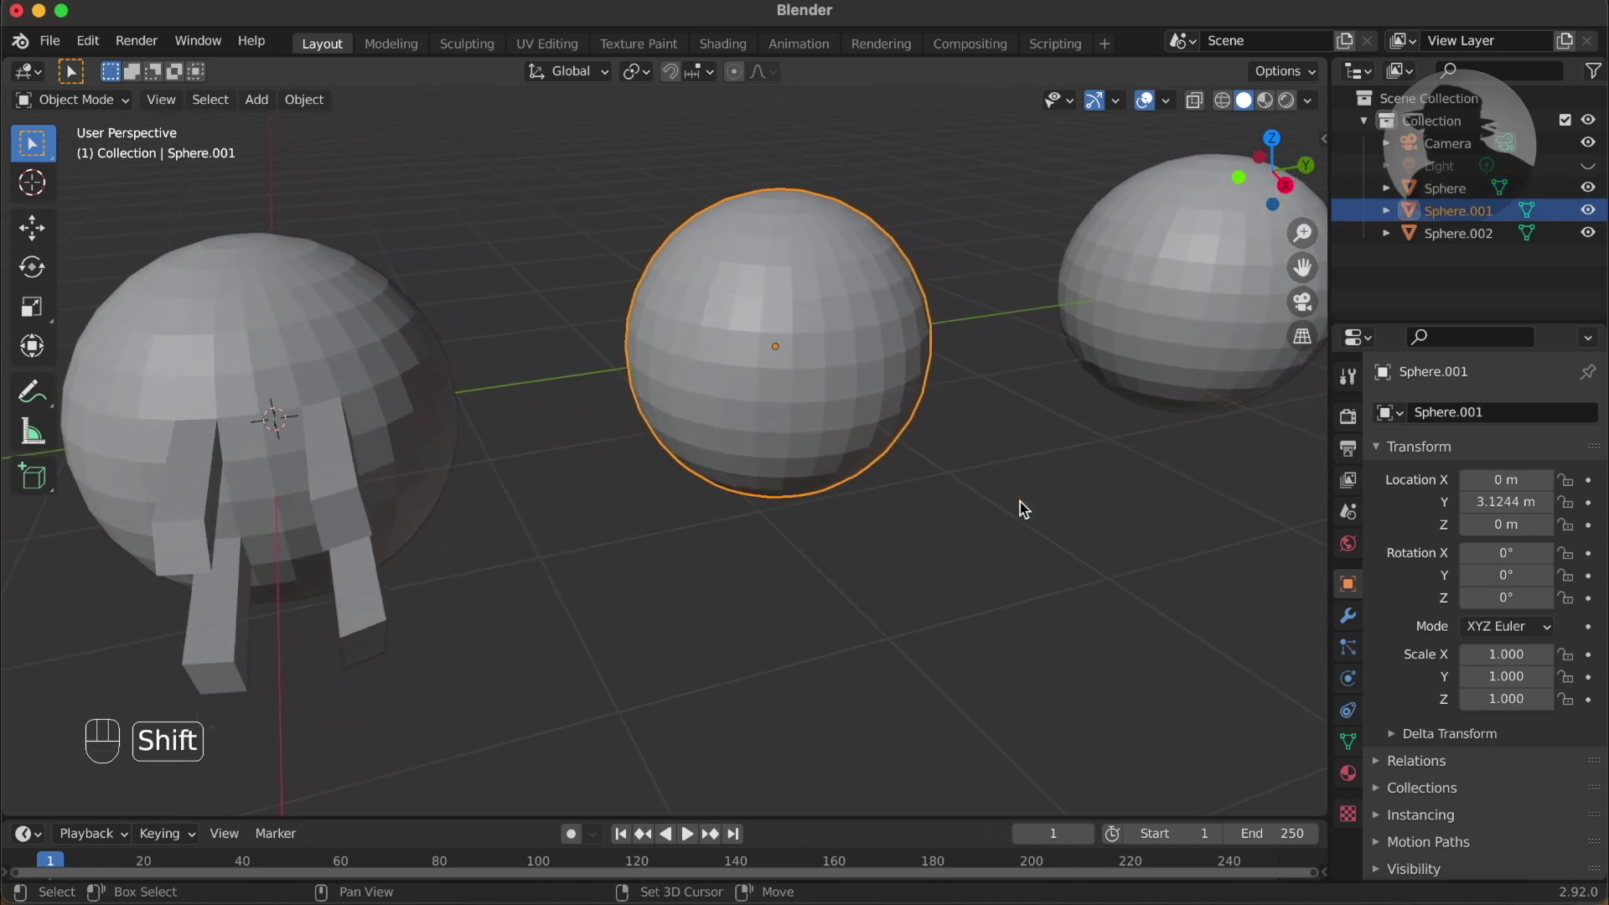
Step: Extrude chosen front faces of the second sphere along normals by 1 into prongs
{"action": "key", "text": "Tab"}
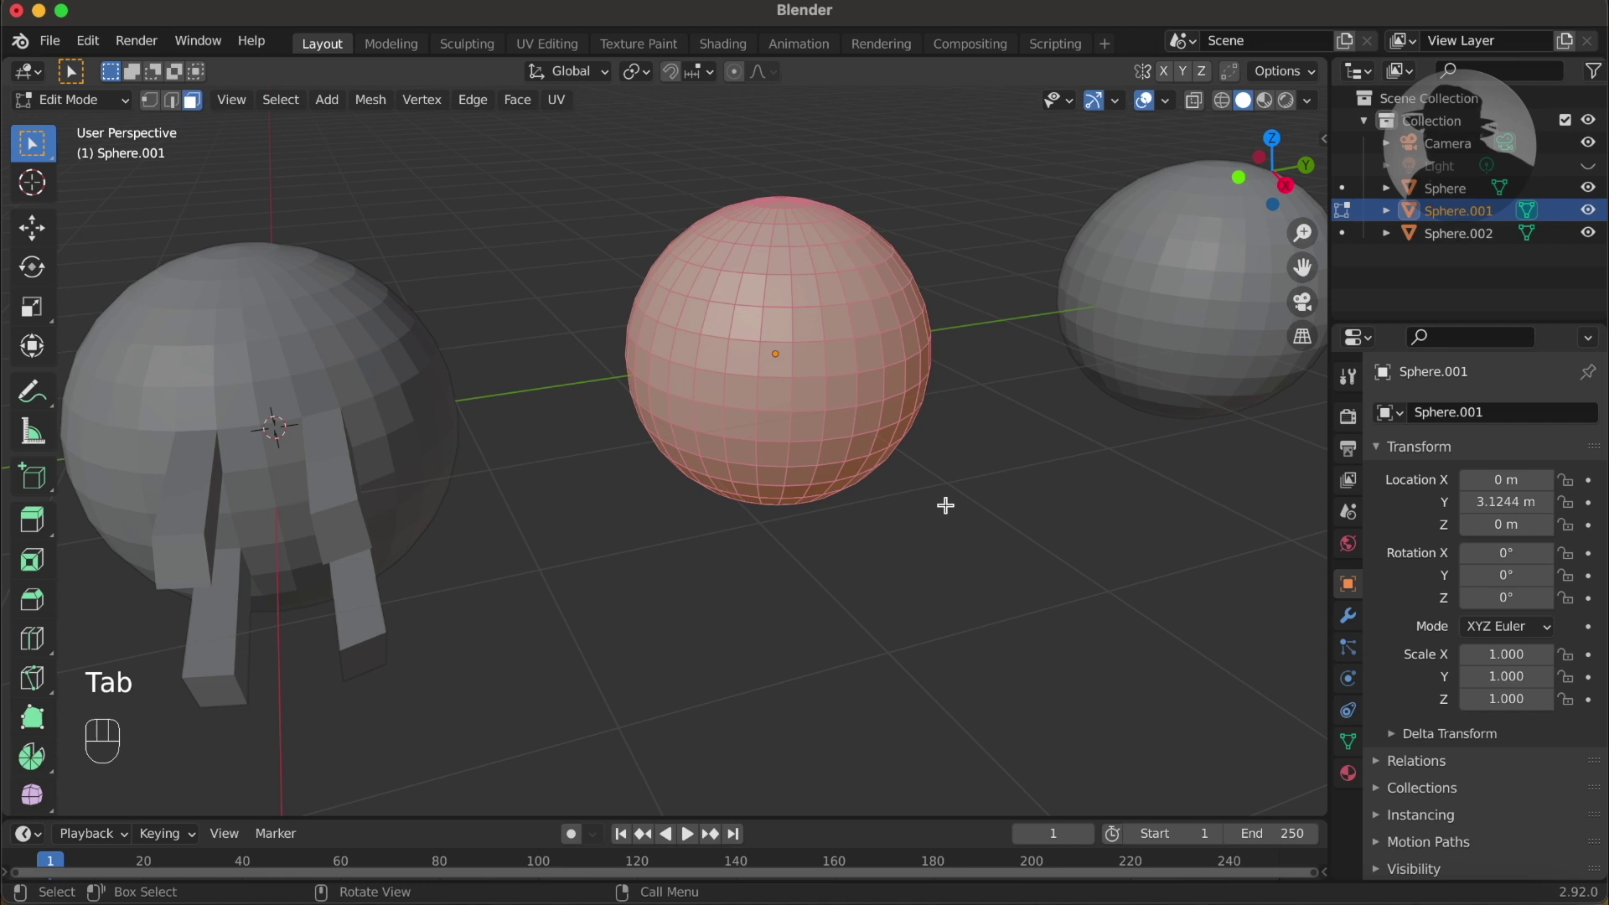
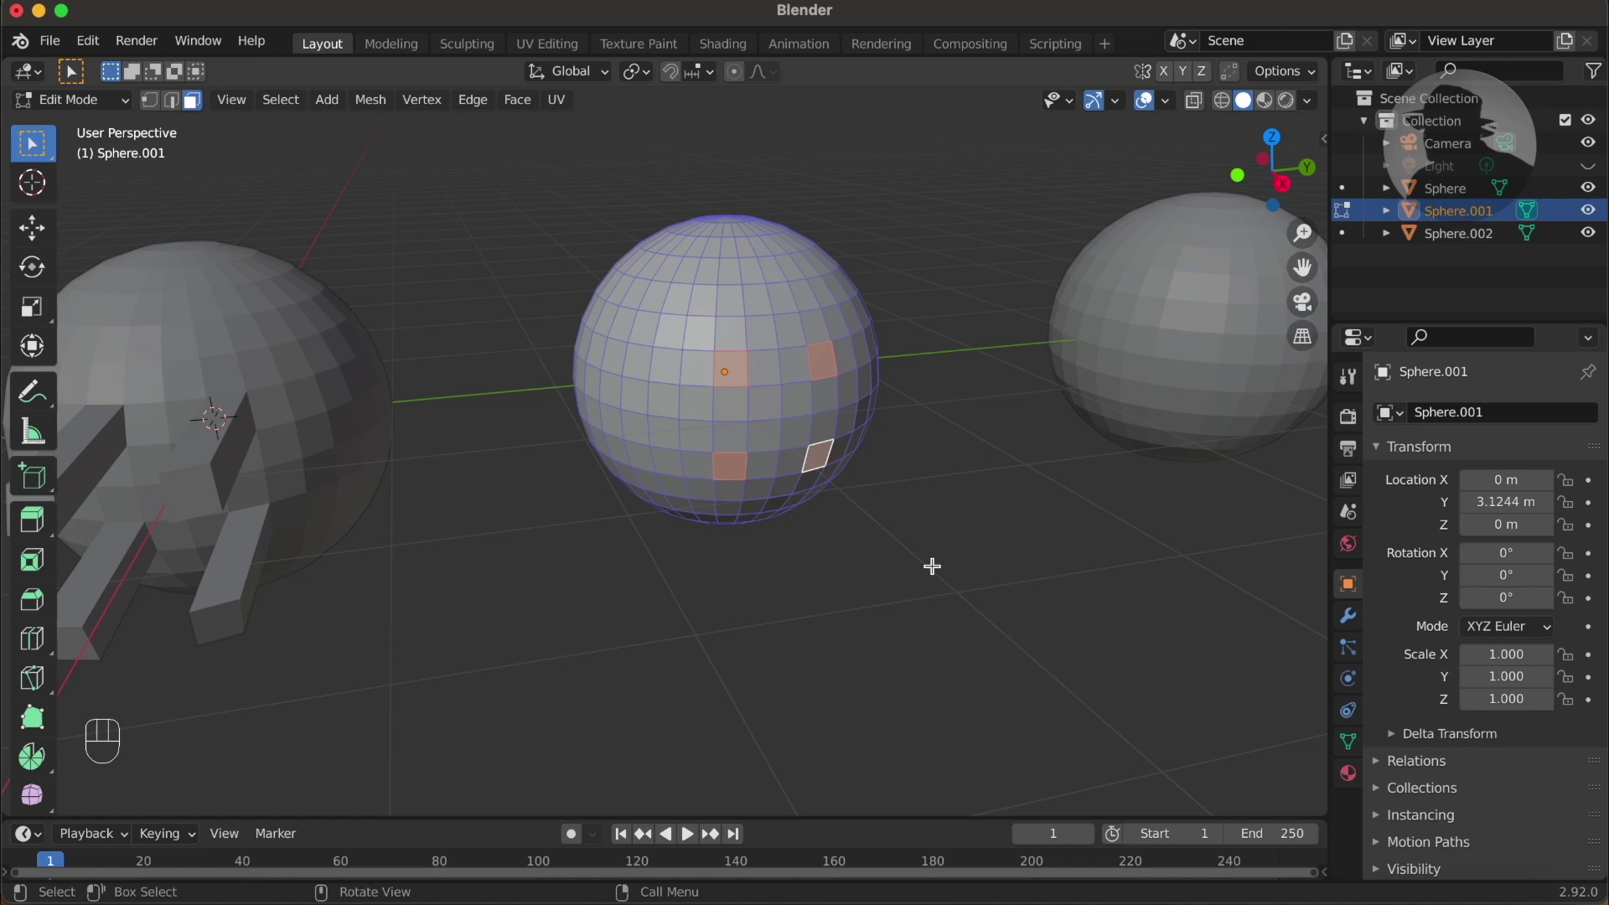
{"action": "key", "text": "alt+e"}
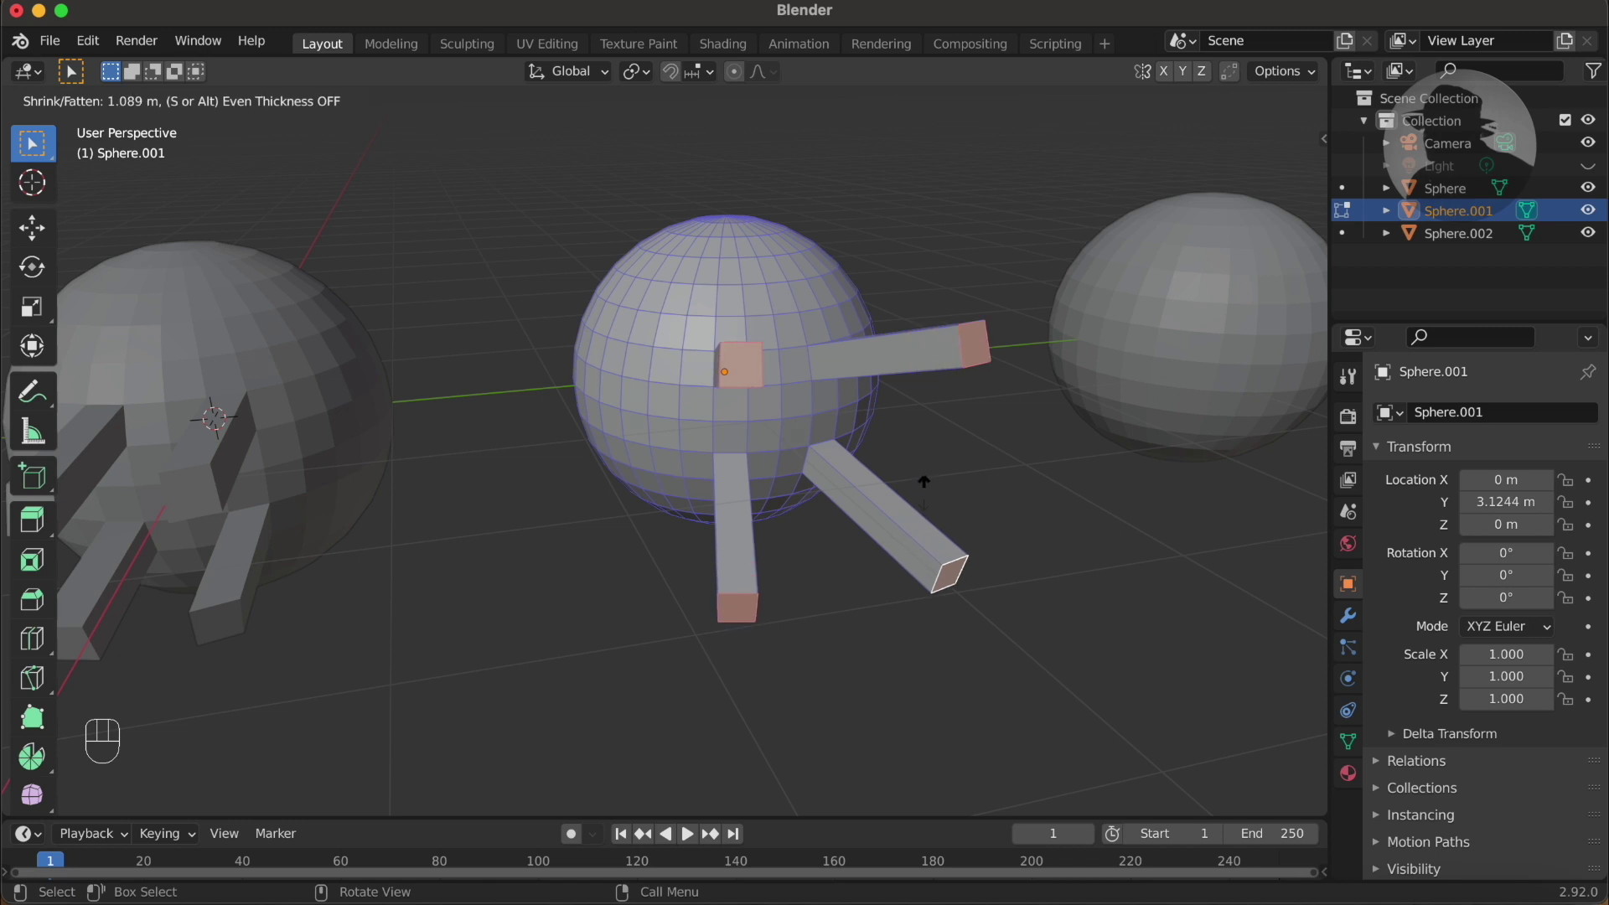
{"action": "key", "text": "1"}
{"action": "key", "text": "Return"}
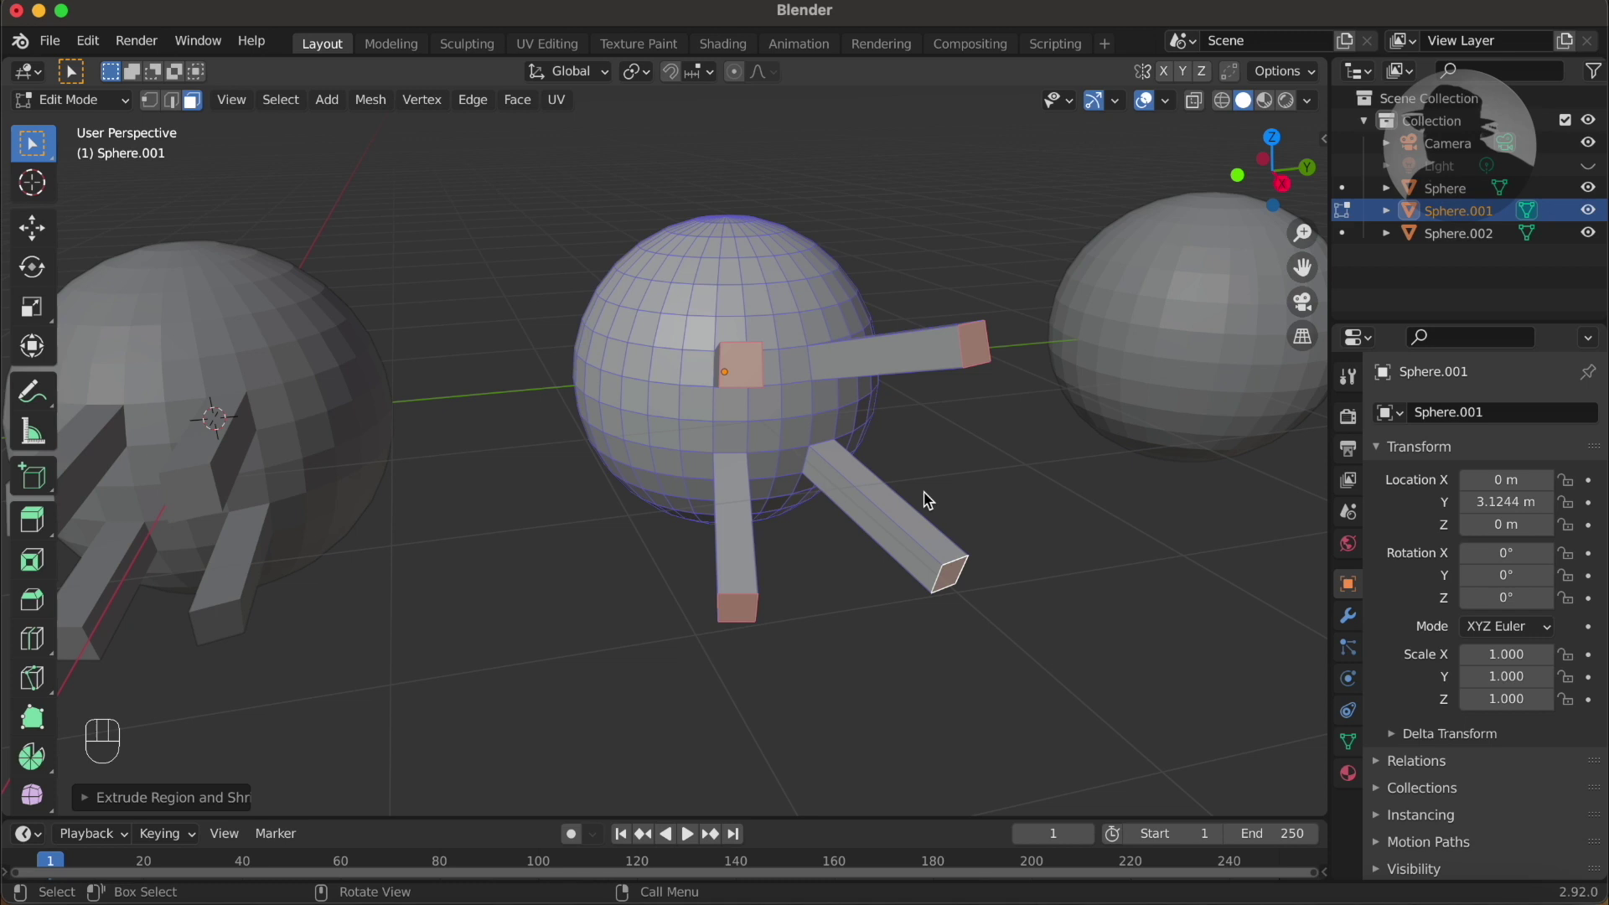
Step: Leave edit mode and orbit the view to face the second sphere
{"action": "key", "text": "Tab"}
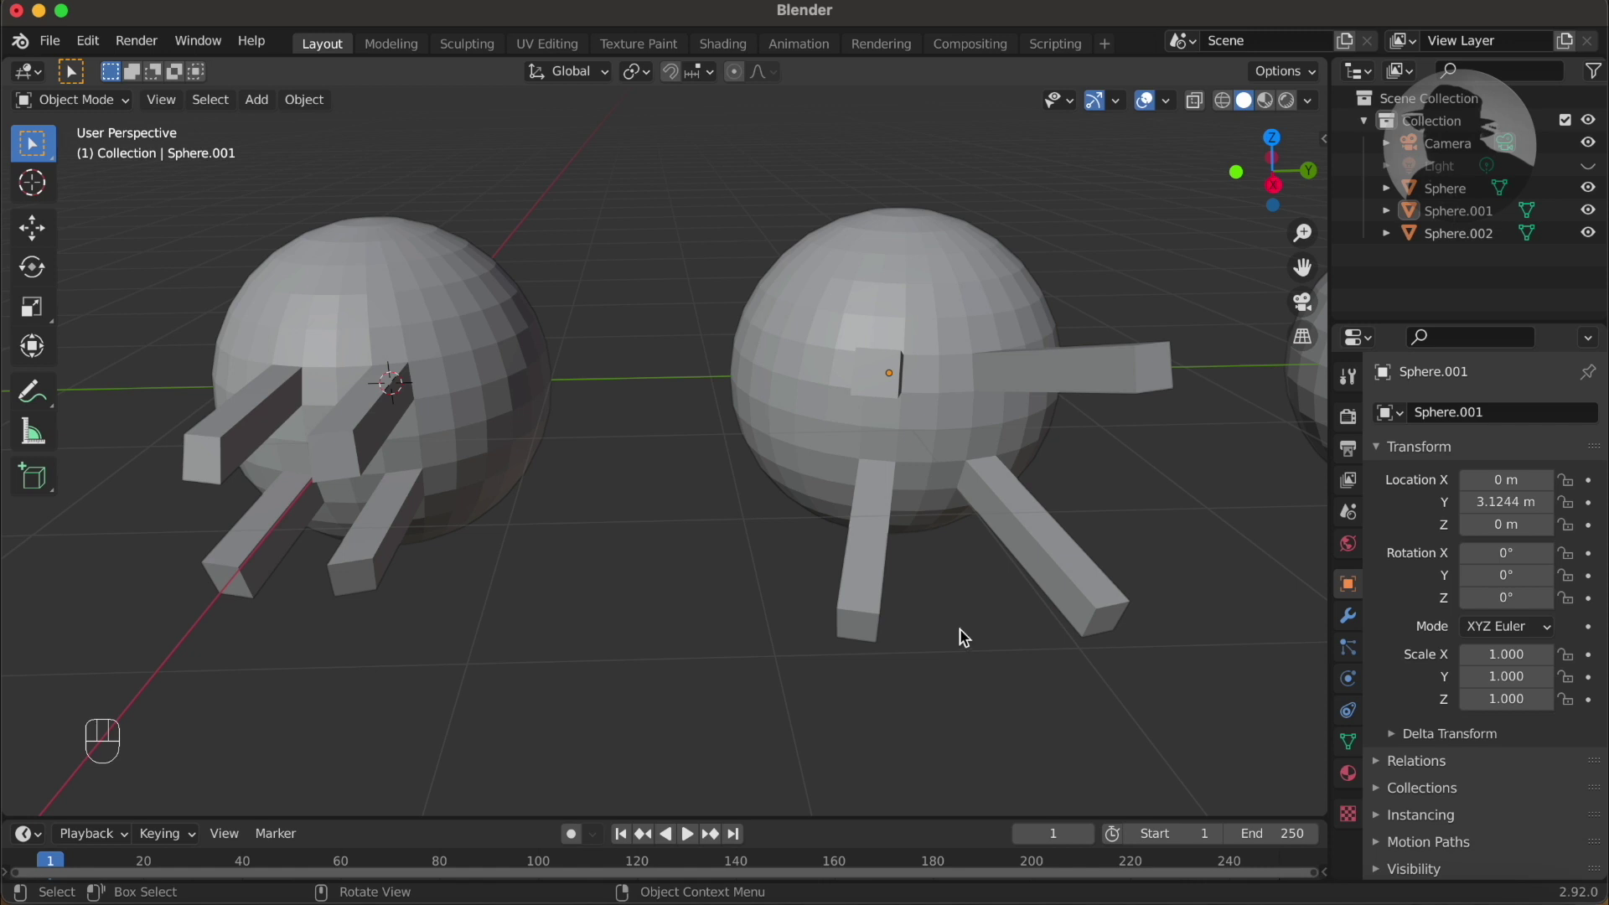
{"action": "left_click_drag", "start_coordinate": [955, 616], "coordinate": [955, 616]}
{"action": "middle_click", "coordinate": [955, 615]}
{"action": "middle_click", "coordinate": [958, 619]}
{"action": "middle_click", "coordinate": [959, 619]}
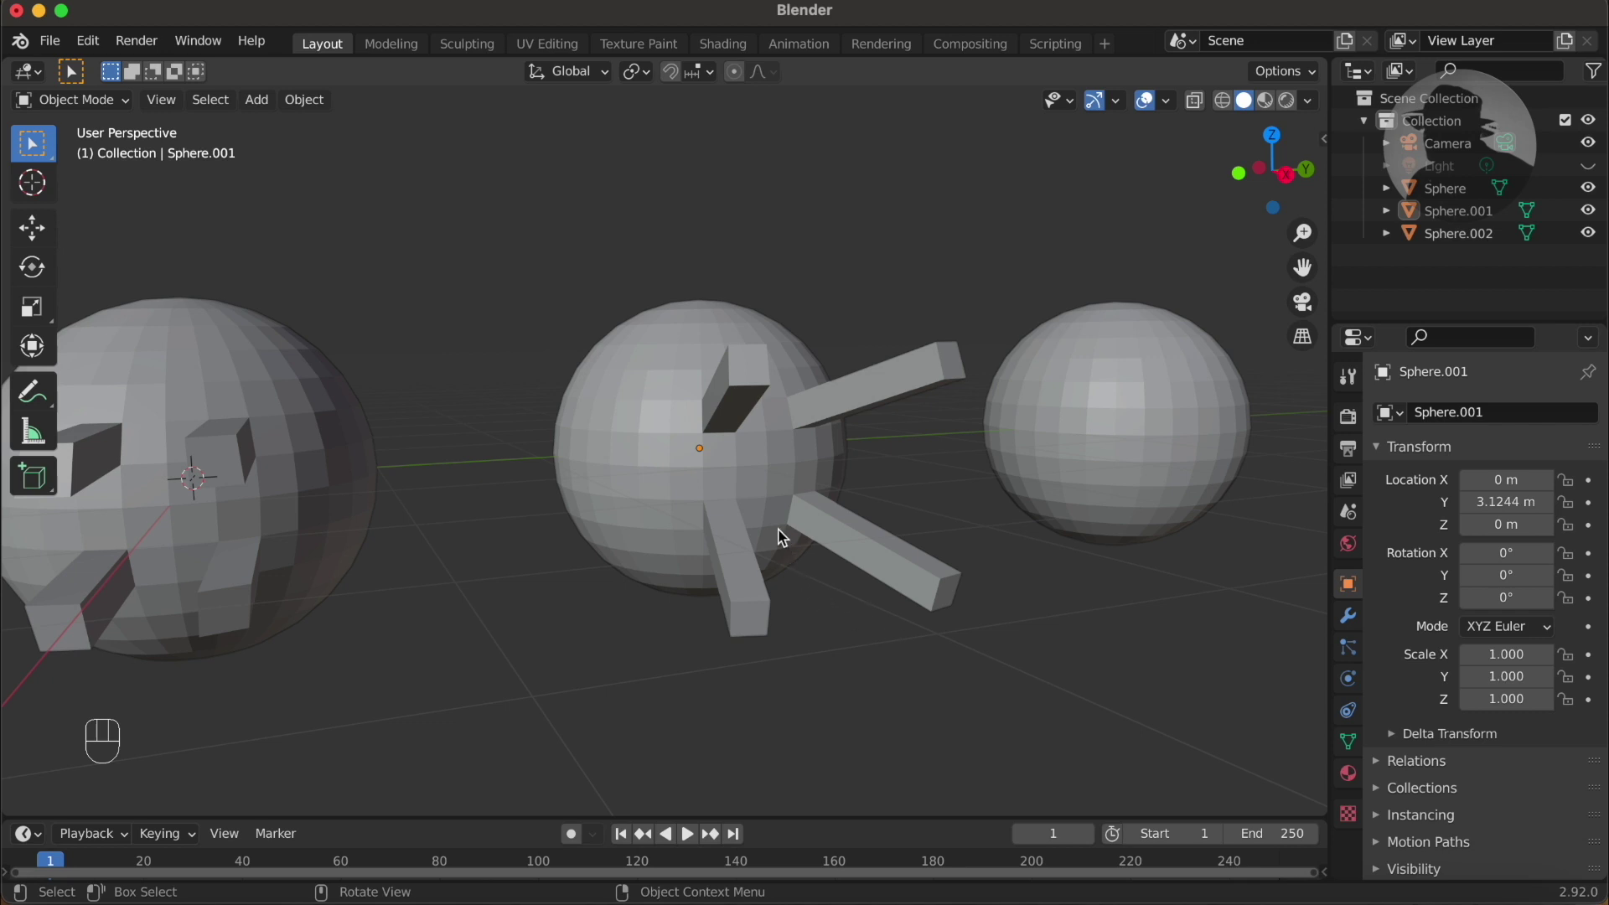
Step: Extrude faces between the second sphere's prongs along normals by 1 into a chunky snout
{"action": "key", "text": "Tab"}
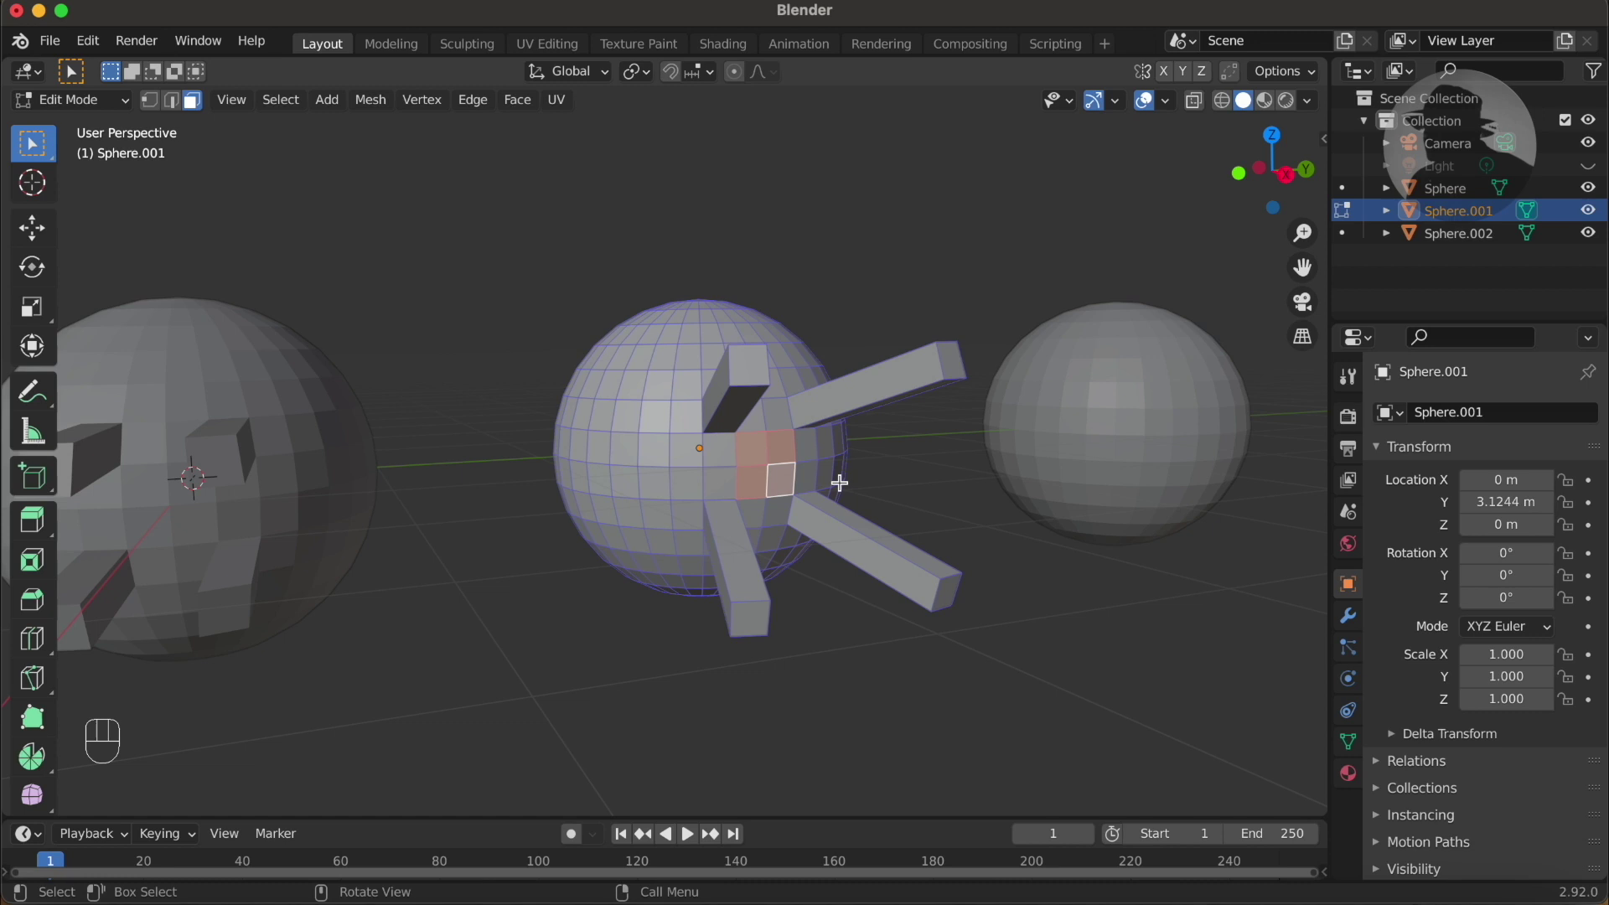
{"action": "key", "text": "alt+e"}
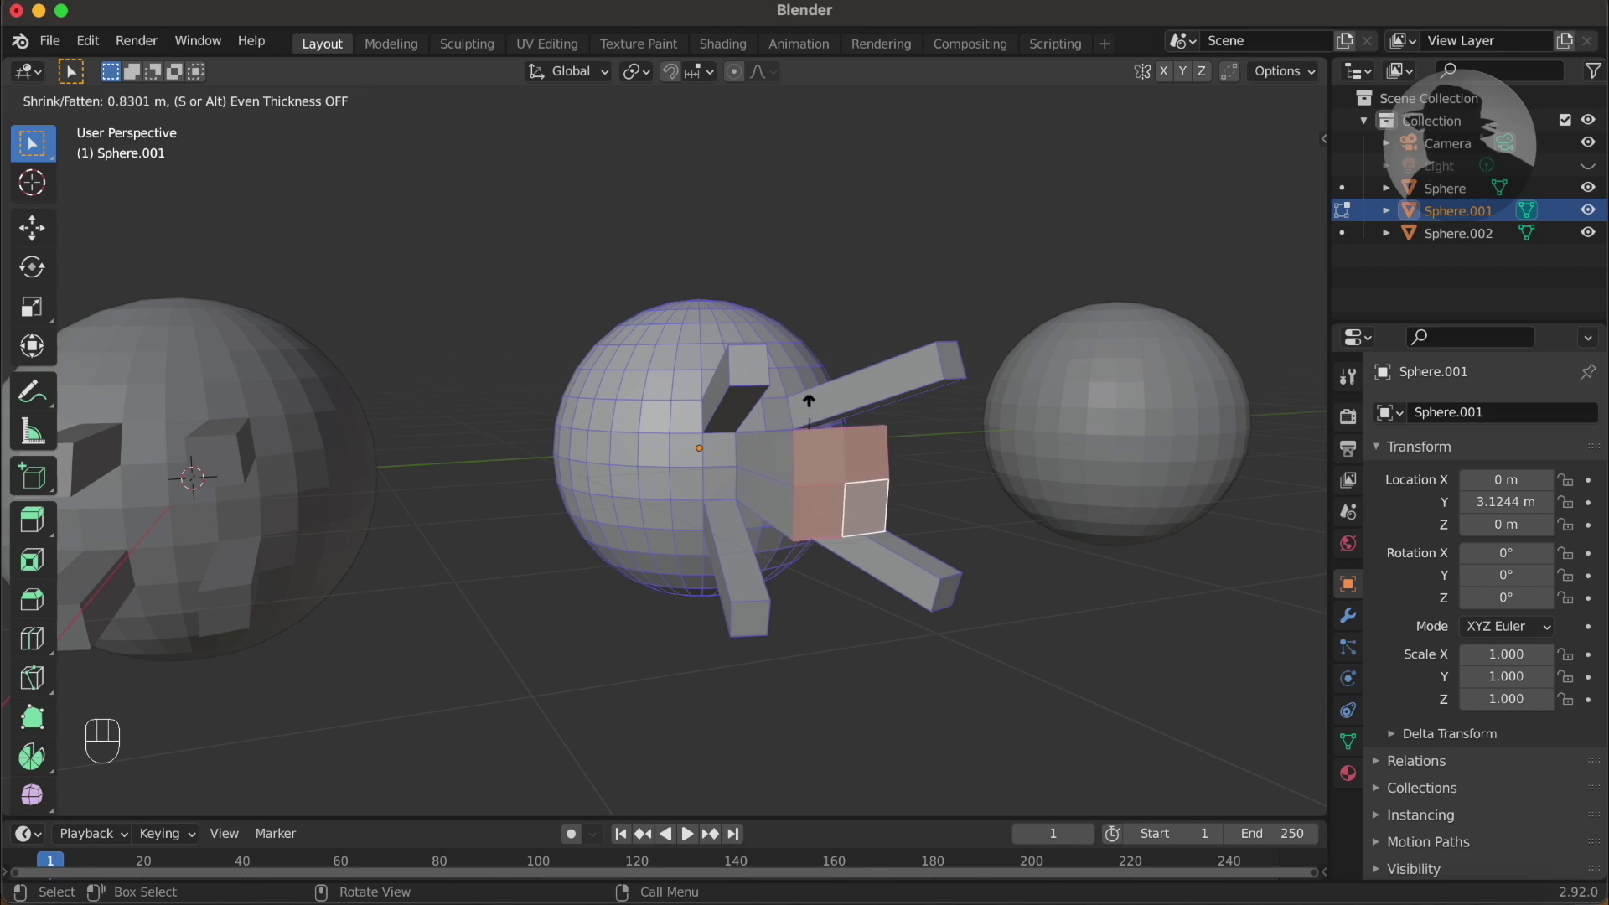
{"action": "key", "text": "1"}
{"action": "key", "text": "Return"}
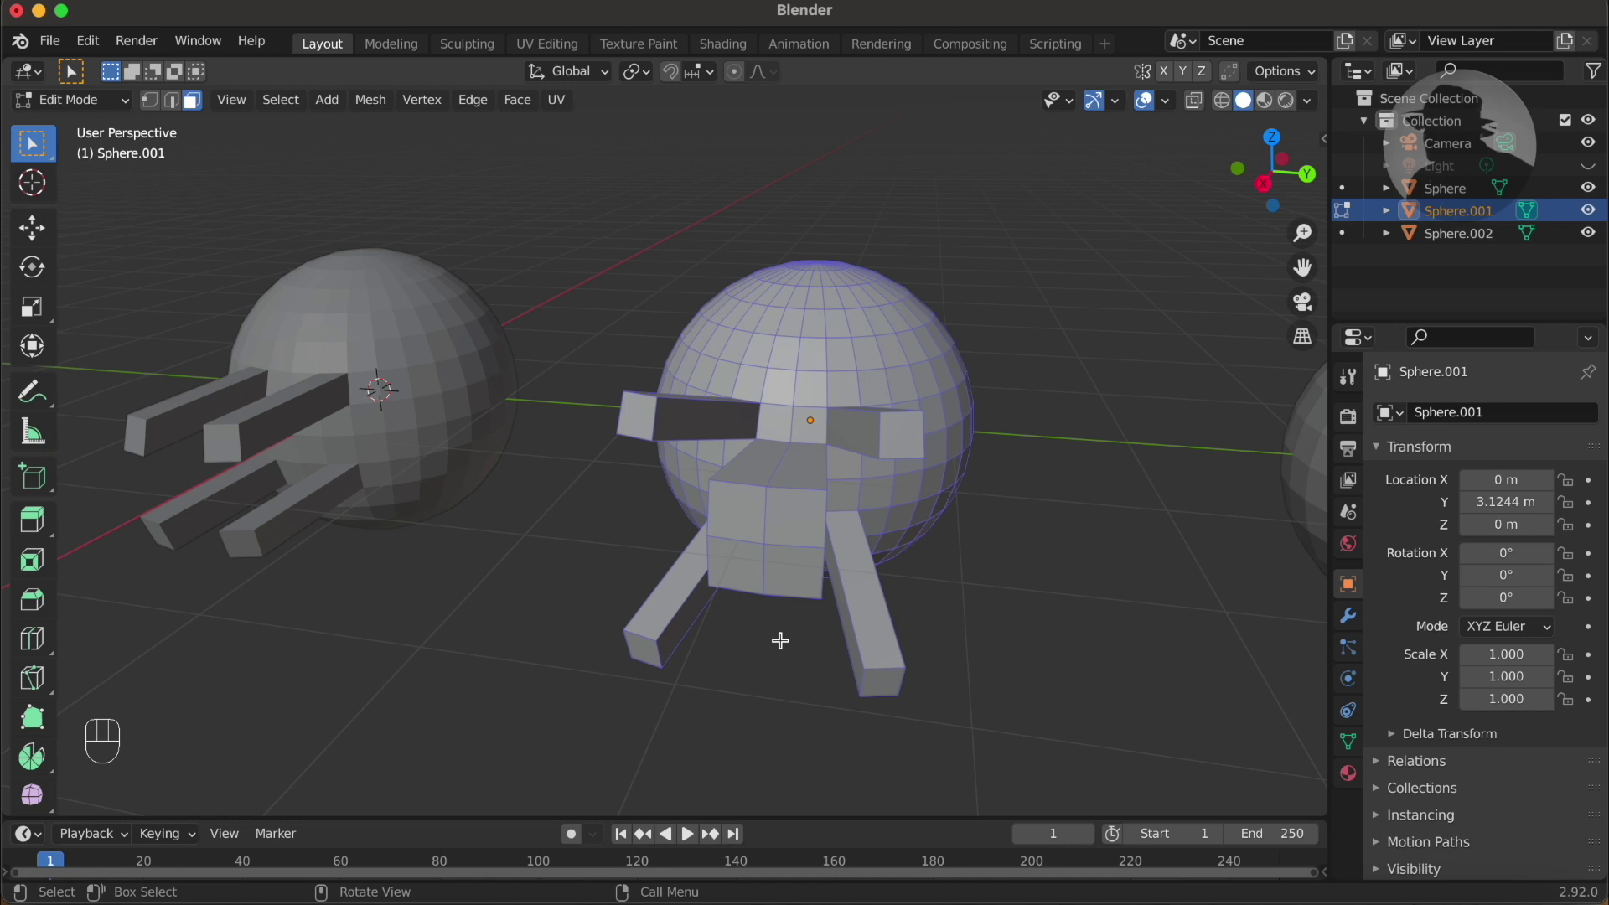
Step: Extrude four faces of the third sphere along normals by 1 into parallel prongs, then return to object mode
{"action": "key", "text": "Tab"}
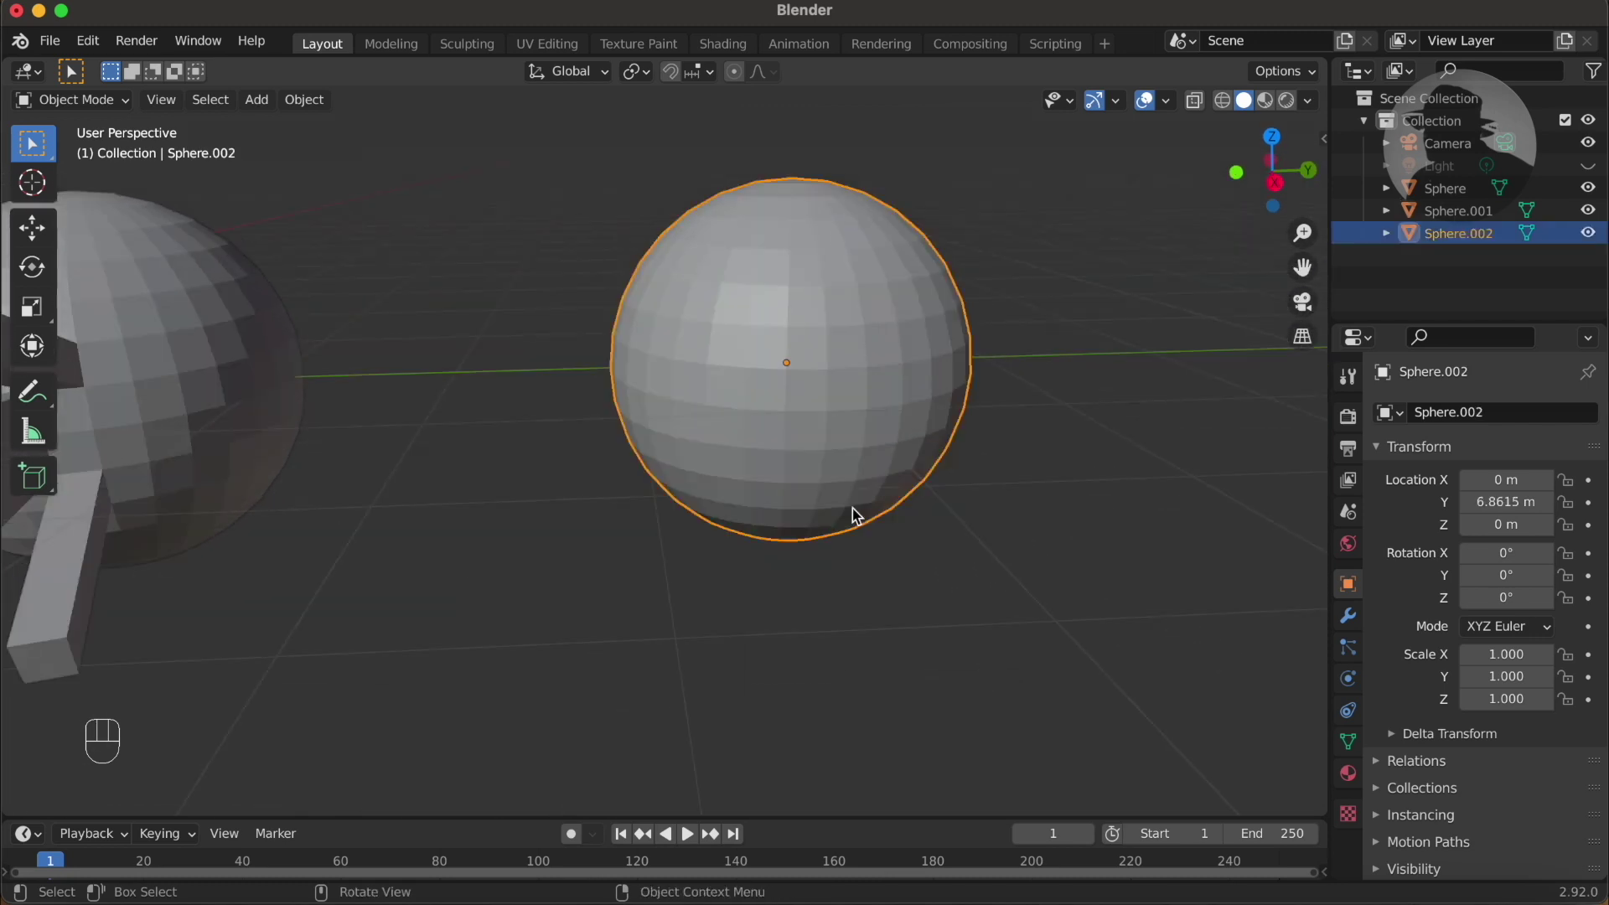
{"action": "key", "text": "Tab"}
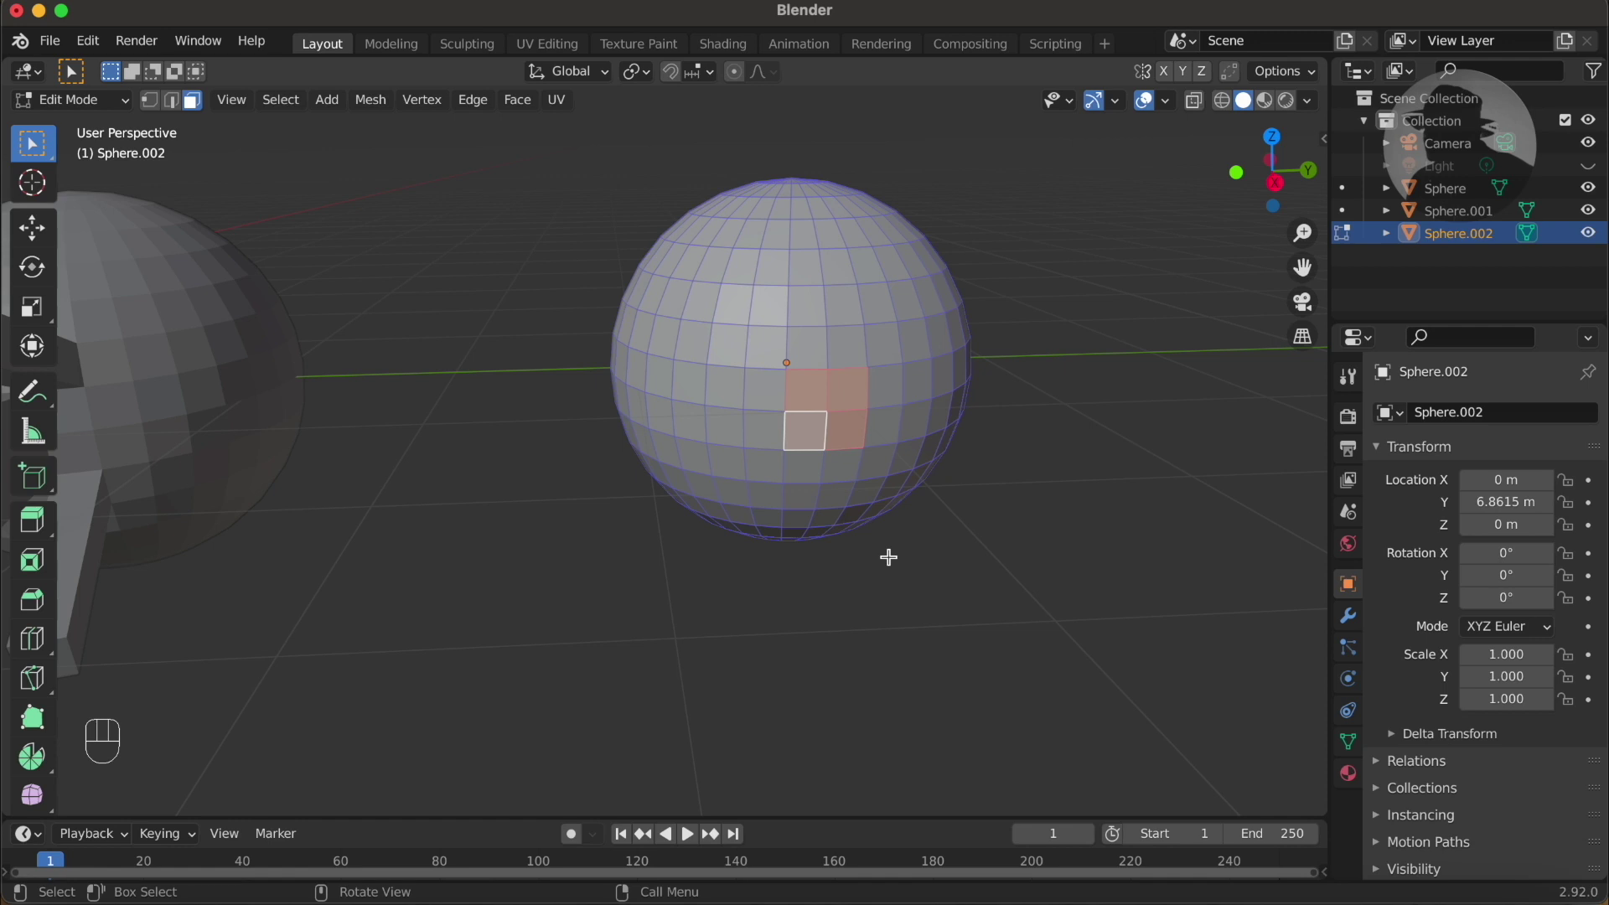
{"action": "key", "text": "alt+e"}
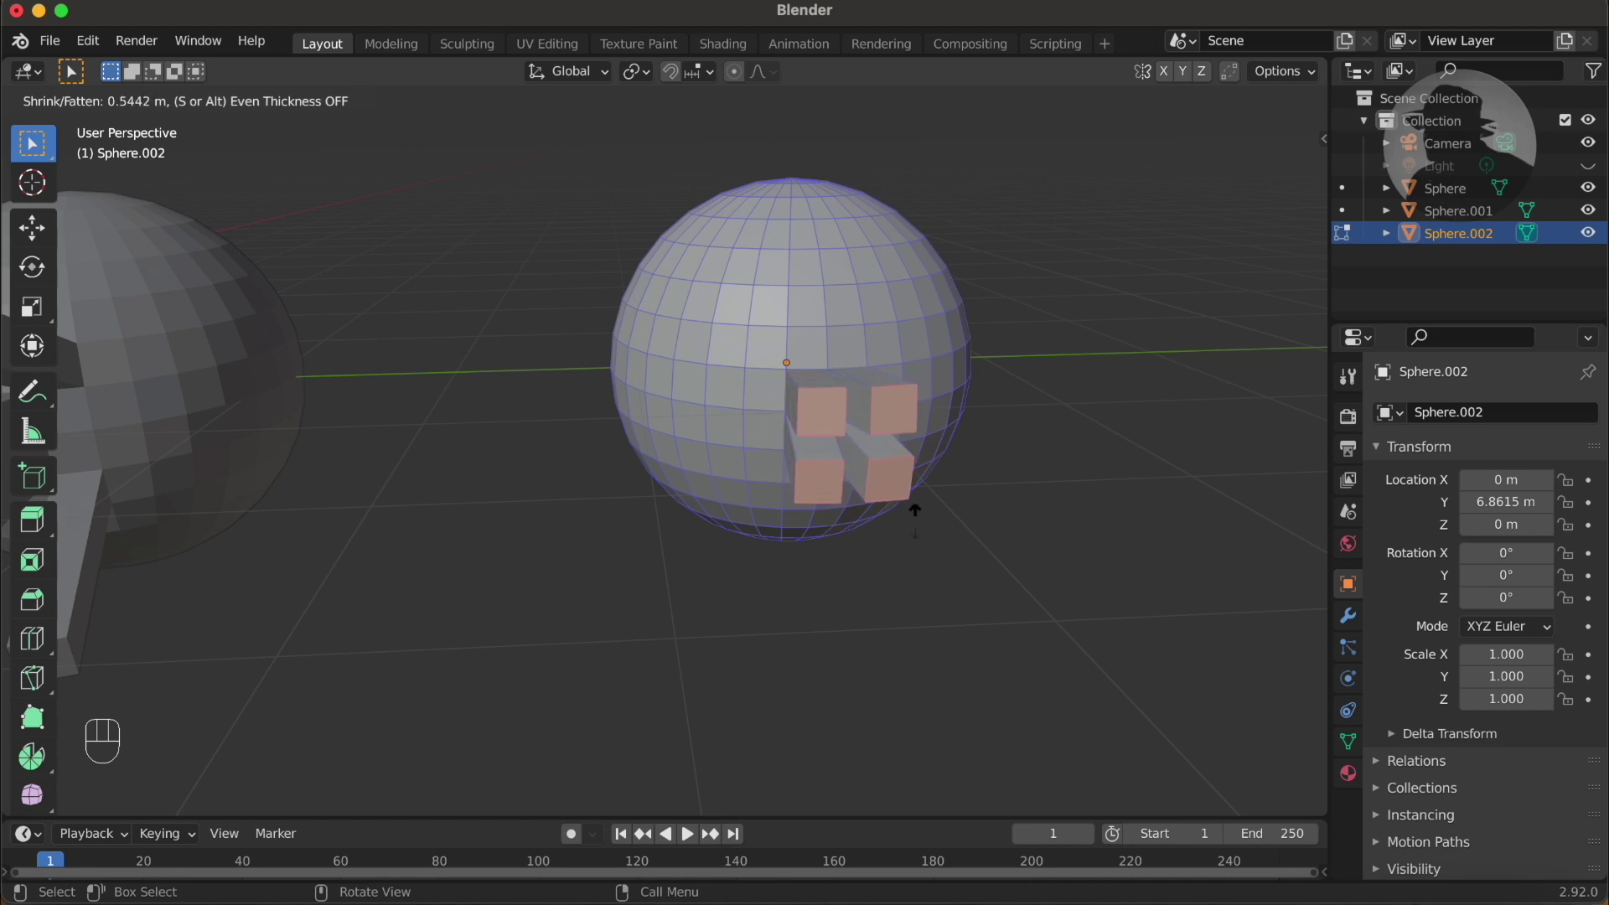
{"action": "key", "text": "1"}
{"action": "key", "text": "Return"}
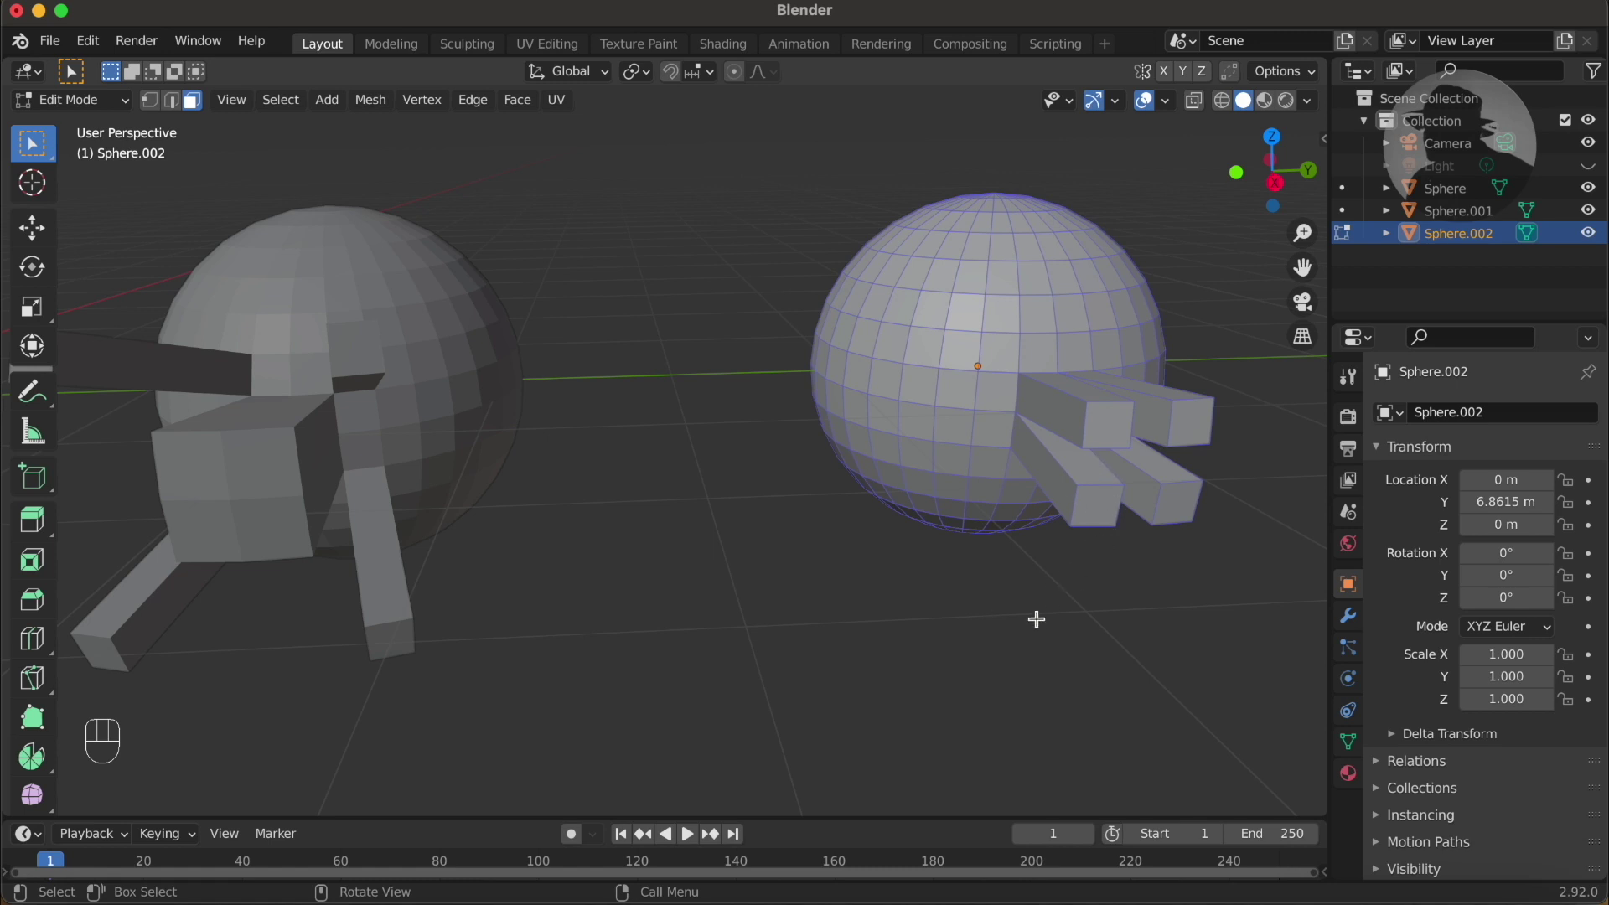
{"action": "key", "text": "Tab"}
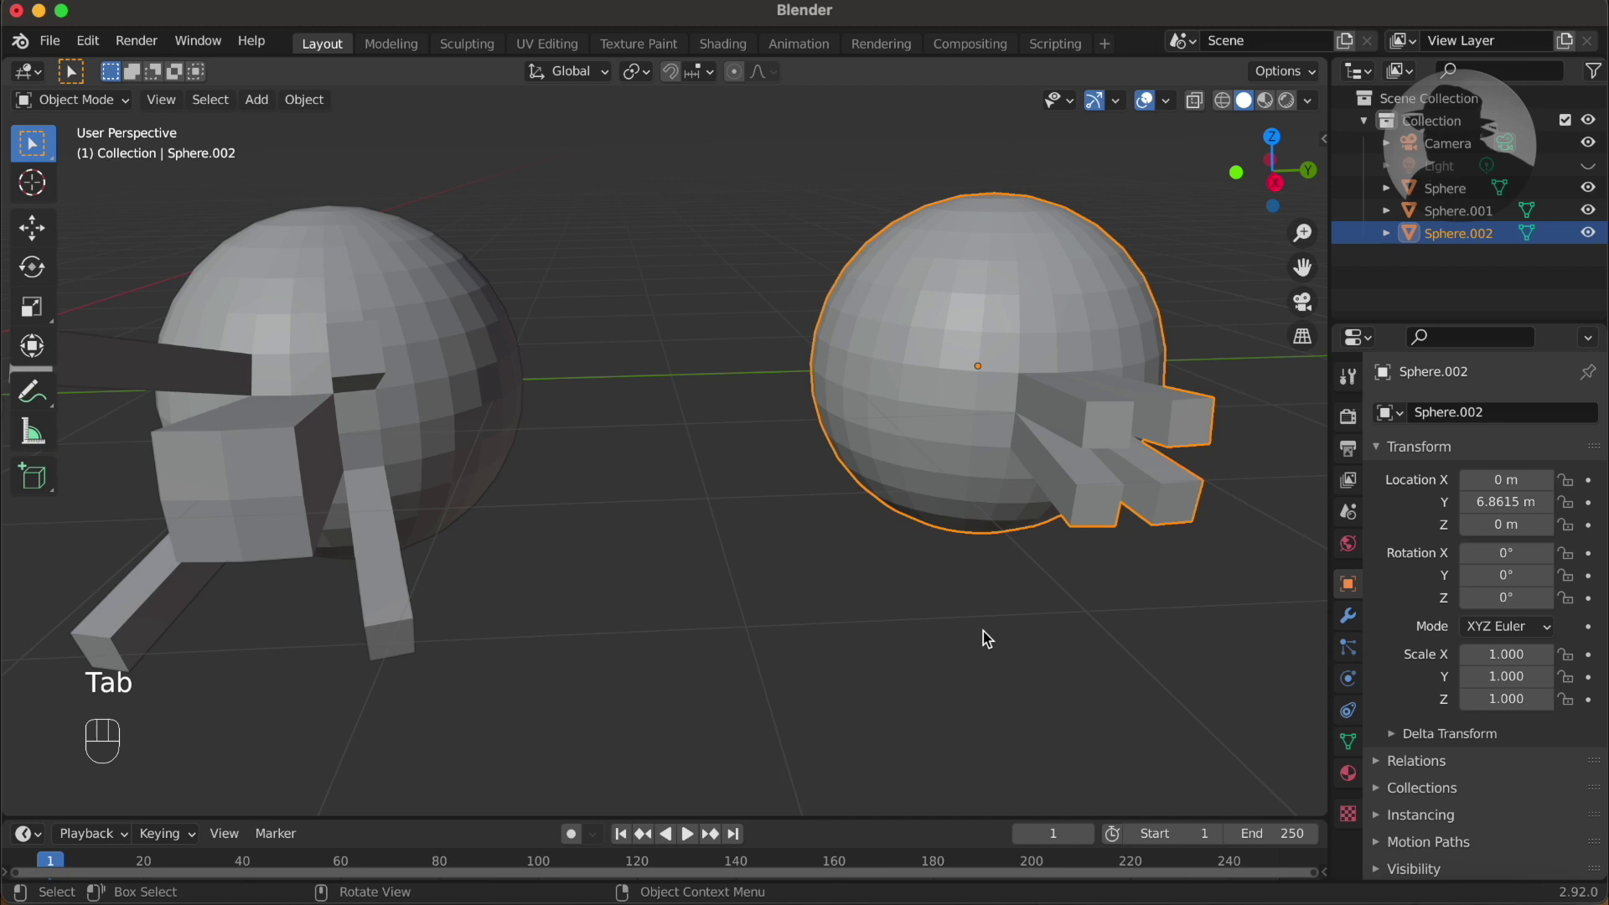